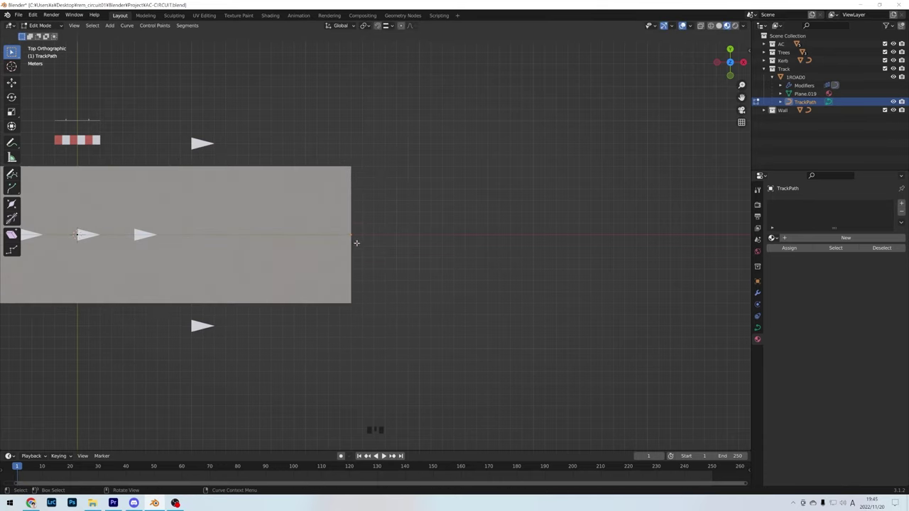
Extrude new TrackPath points through the straight and the next bends, curving the road upward.
key(e)
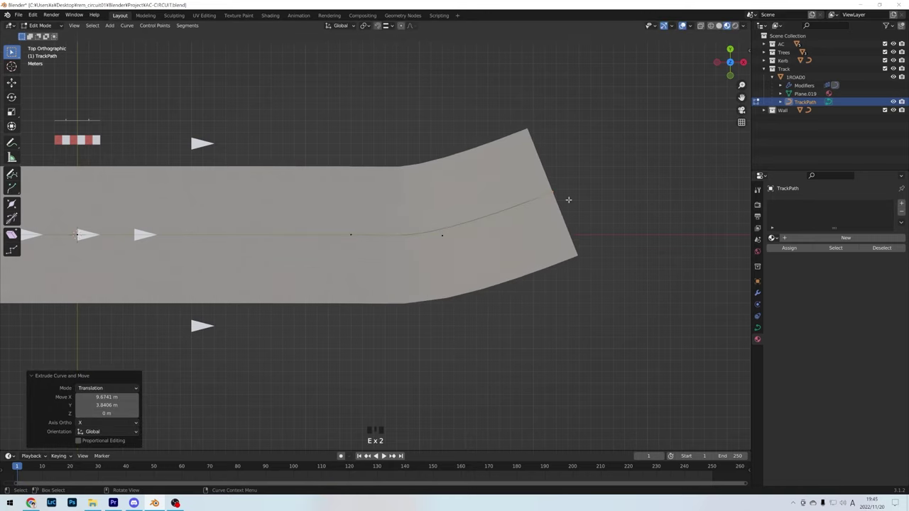
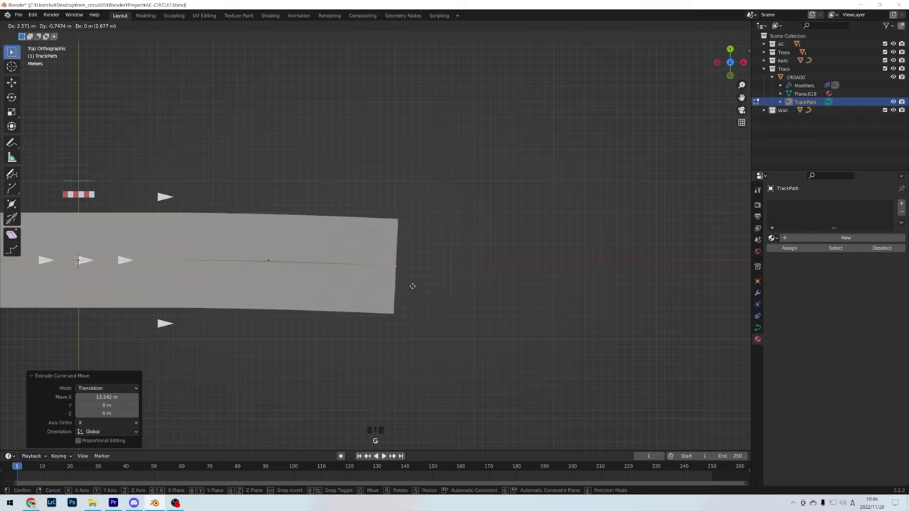
key(g)
key(e)
key(e)
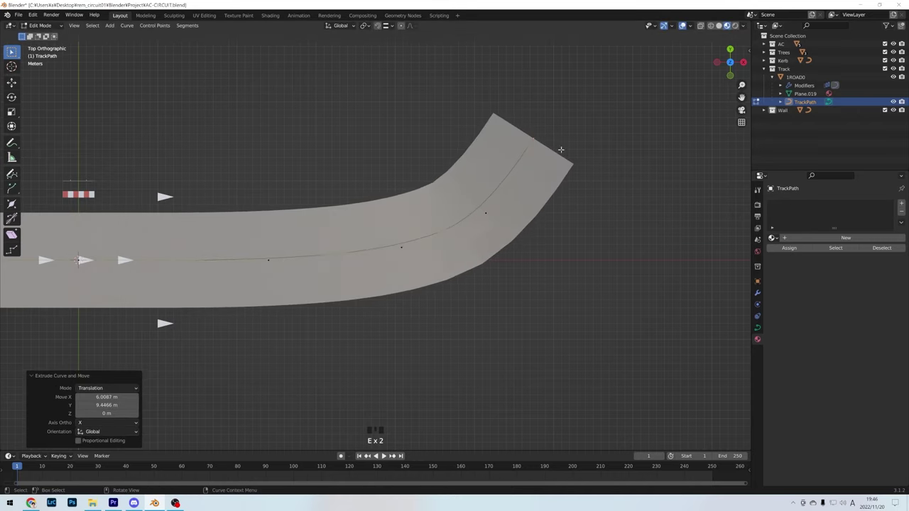
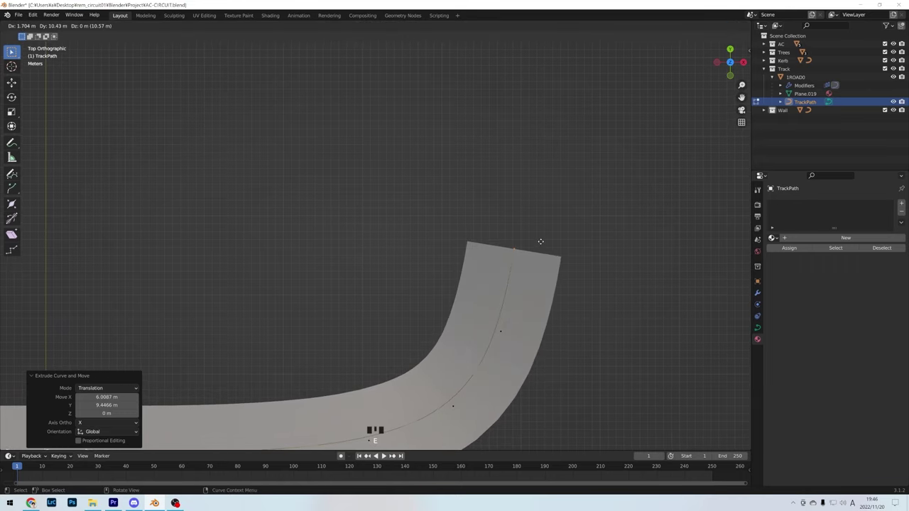
key(e)
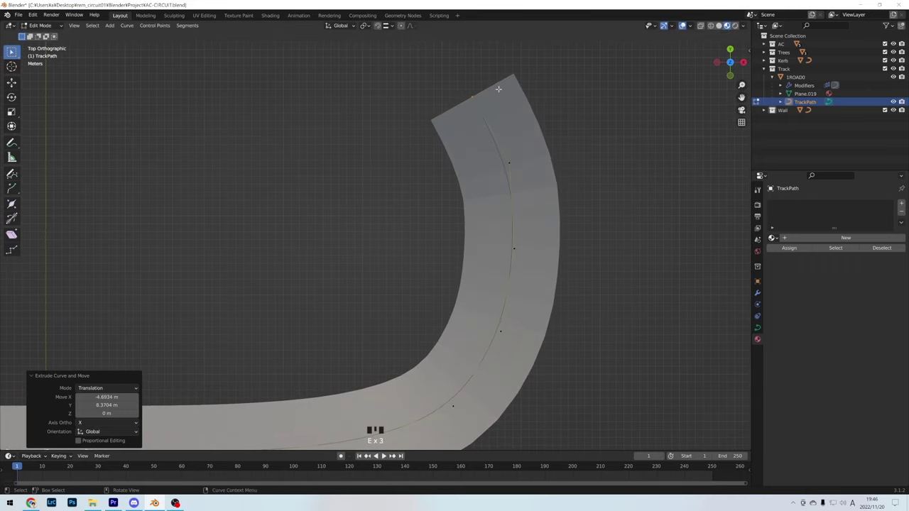
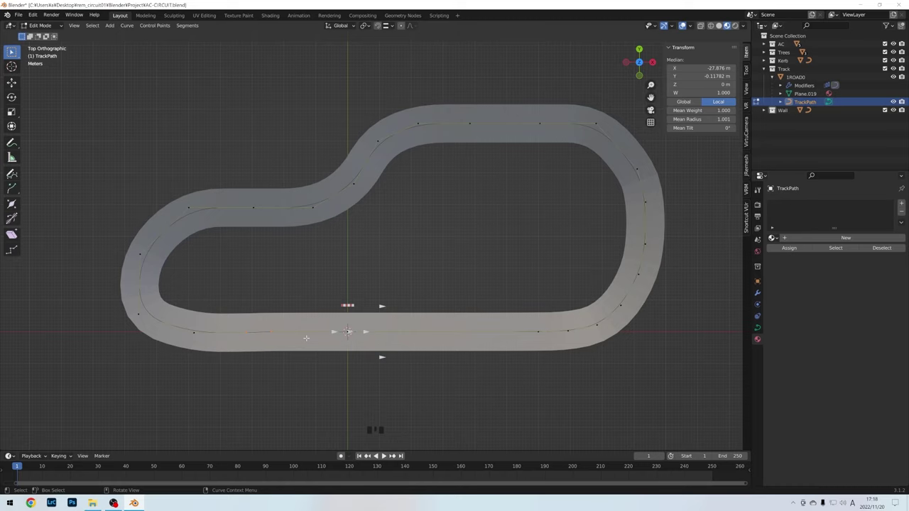
Leave curve editing, select 1ROAD0 and convert it to a plain mesh with modifiers applied.
key(Tab)
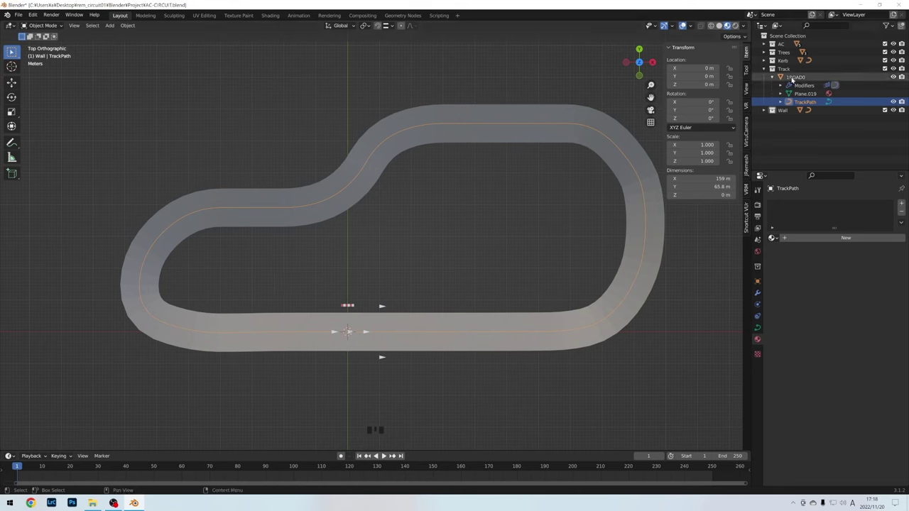
drag(793, 78, 722, 70)
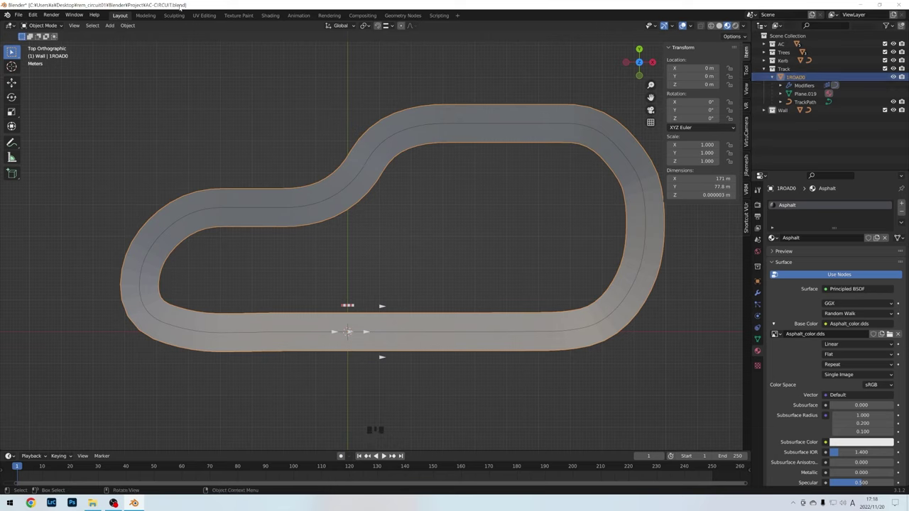
drag(133, 26, 89, 24)
In edge select, pick the track's inner boundary loop and fill it with one face.
key(Tab)
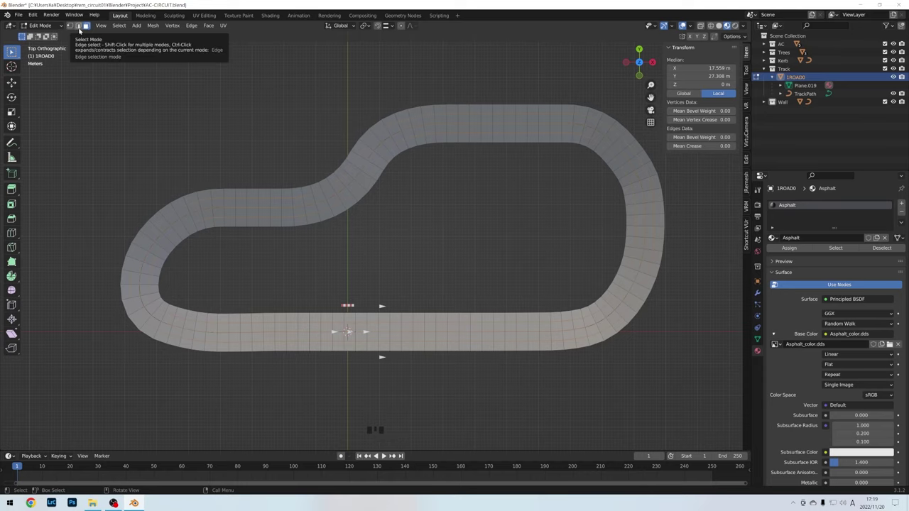
click(81, 29)
middle_click(89, 24)
scroll(up, 3)
scroll(up, 3)
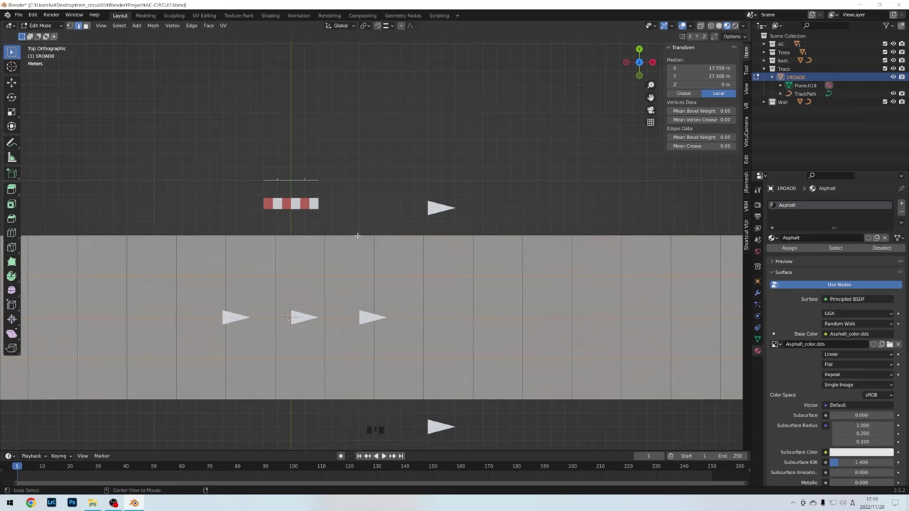
click(88, 24)
scroll(down, 3)
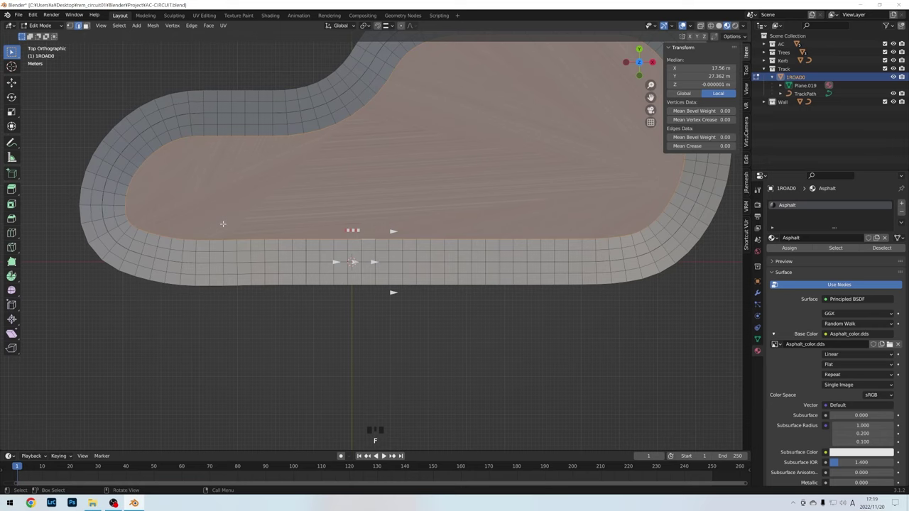
scroll(down, 3)
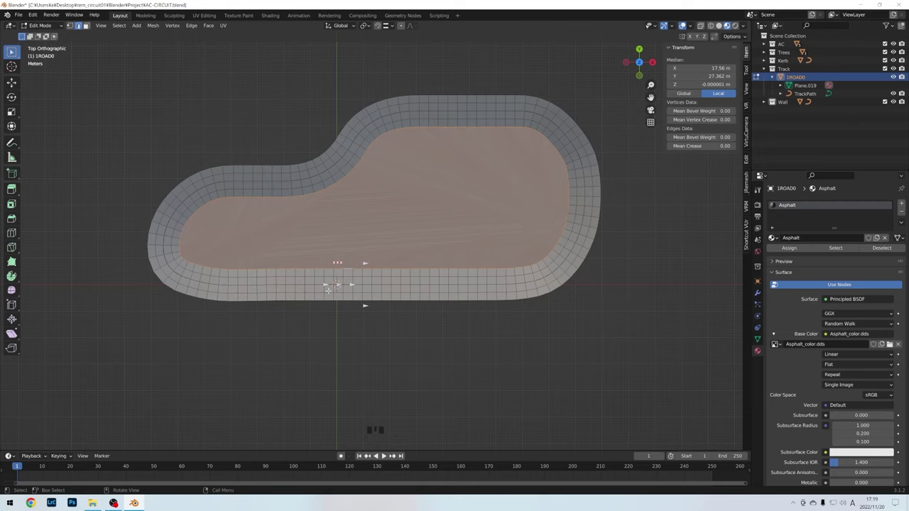
scroll(up, 3)
scroll(down, 3)
Select the outer boundary edge loop and begin extruding it outward.
drag(89, 24, 89, 24)
key(e)
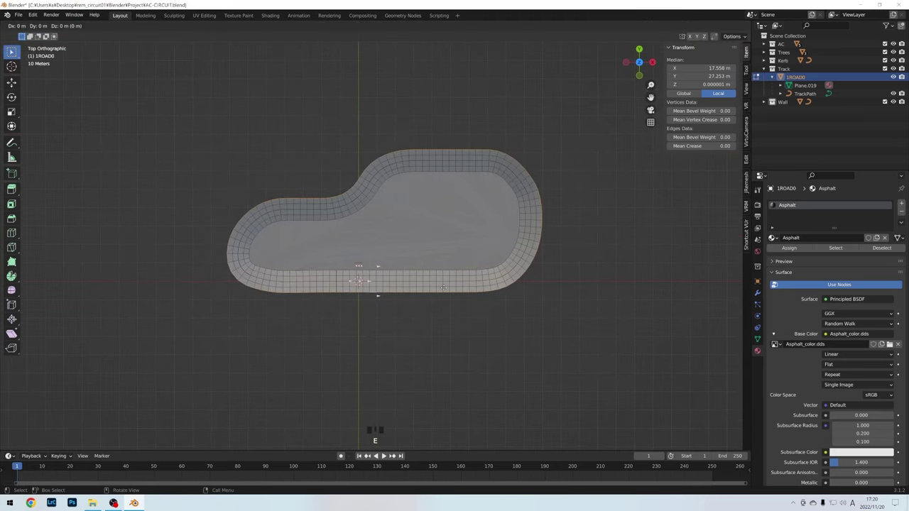
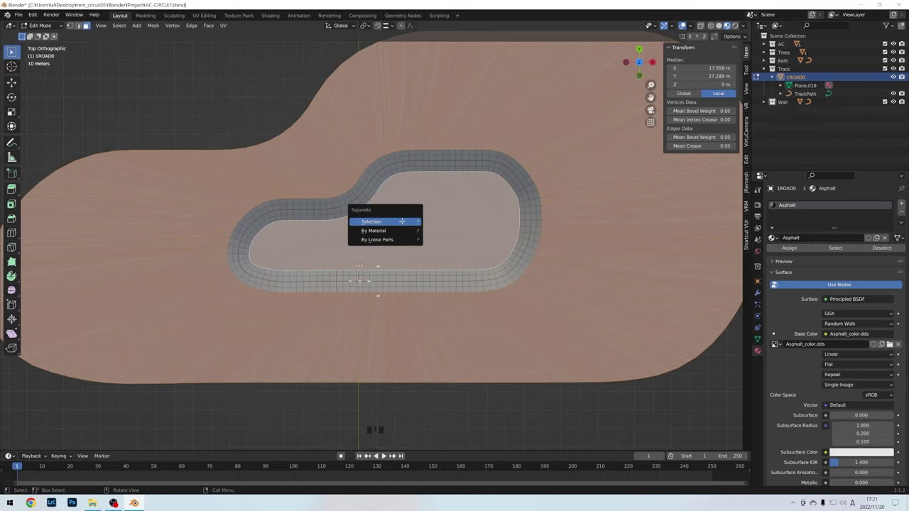
Split the surrounding ground faces off as a separate object and return to object level.
key(Tab)
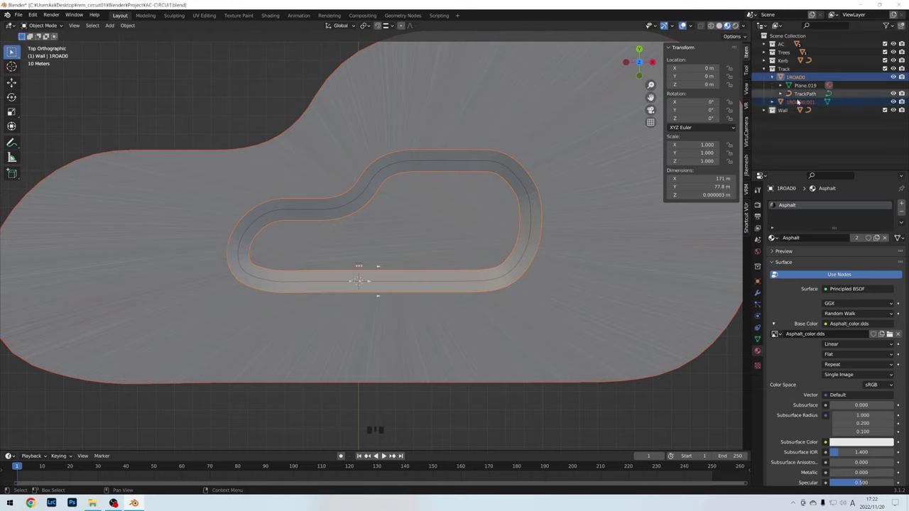
Rename the separated ground object 1ROAD0.001 to 1GRASS0 in the Outliner.
drag(796, 105, 805, 100)
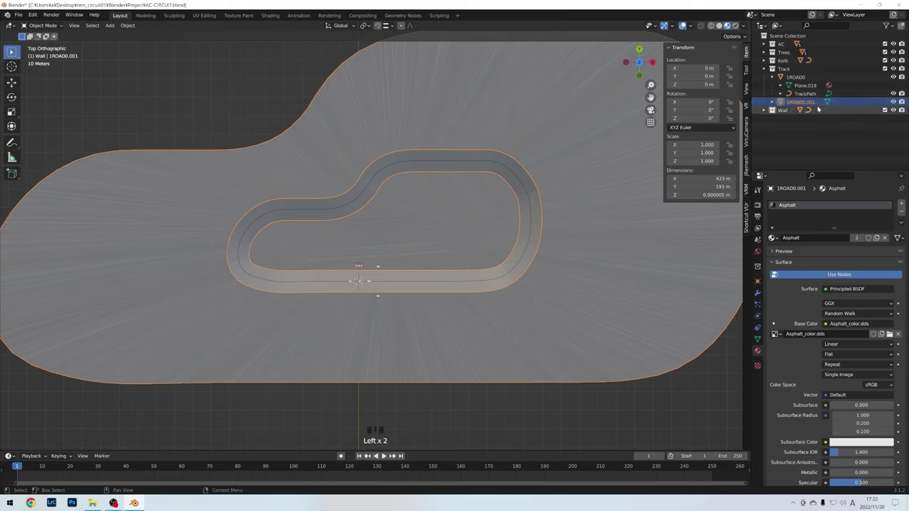
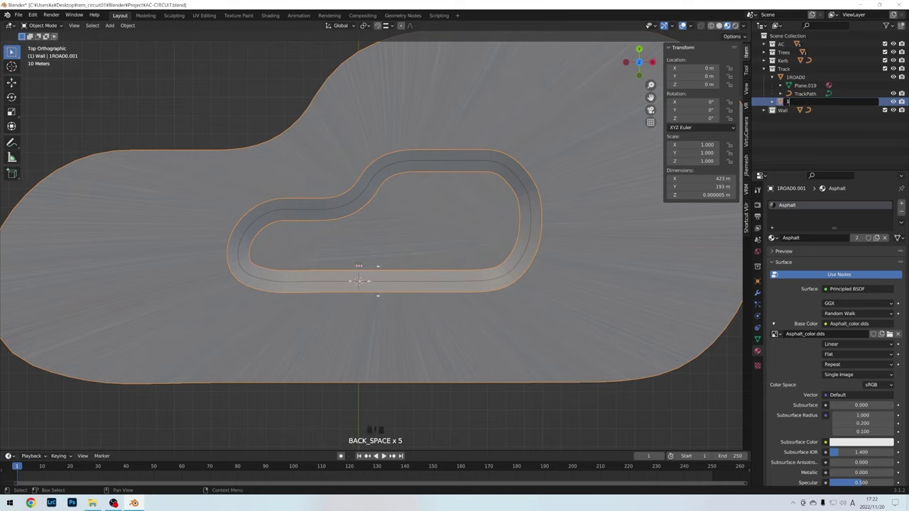
key(shift+s)
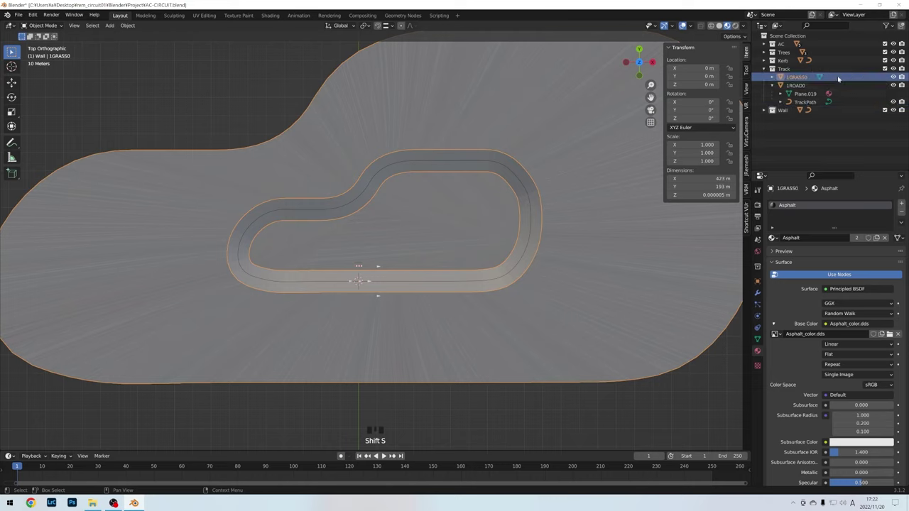
click(500, 217)
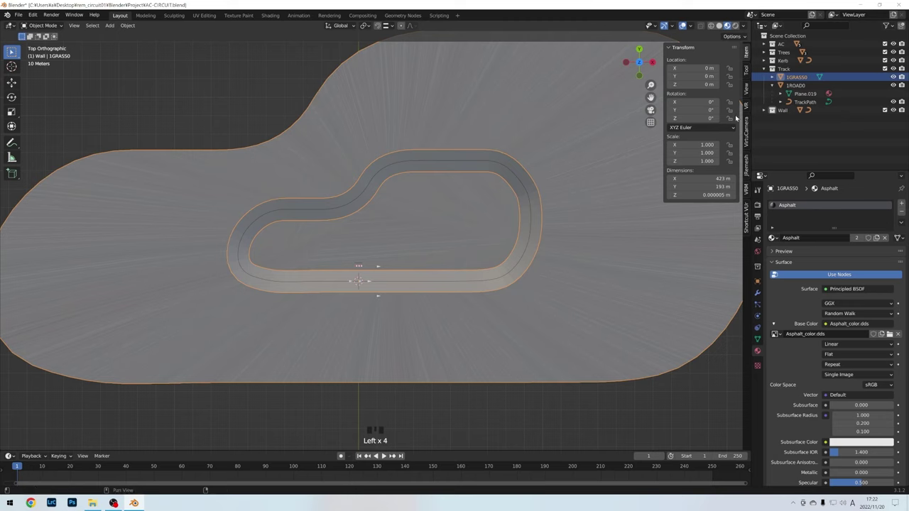
click(804, 88)
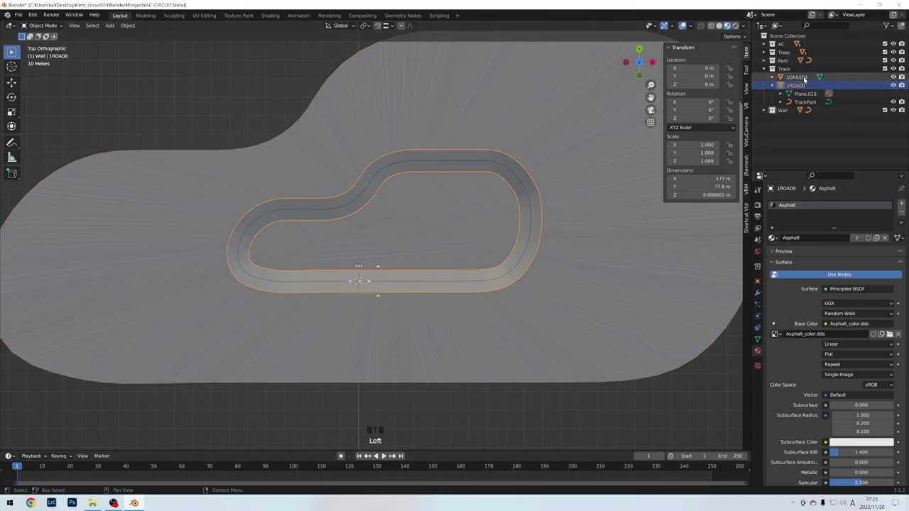
click(806, 78)
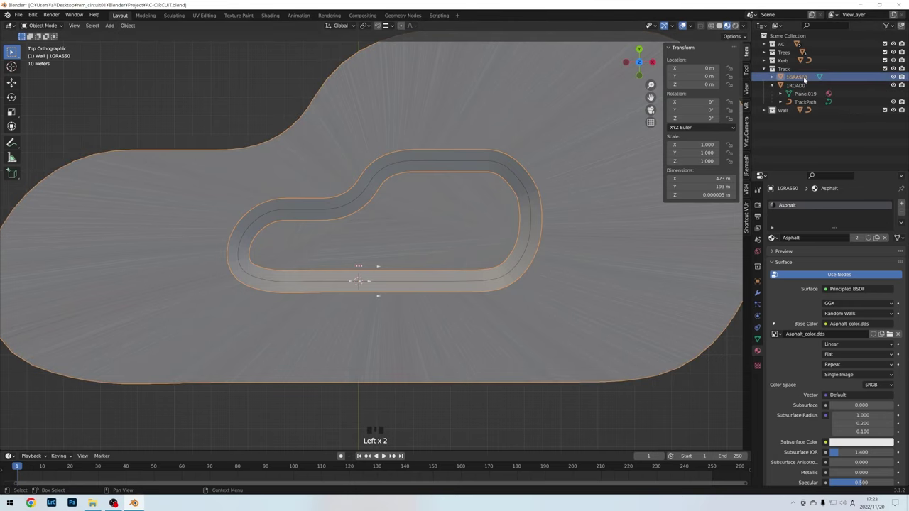
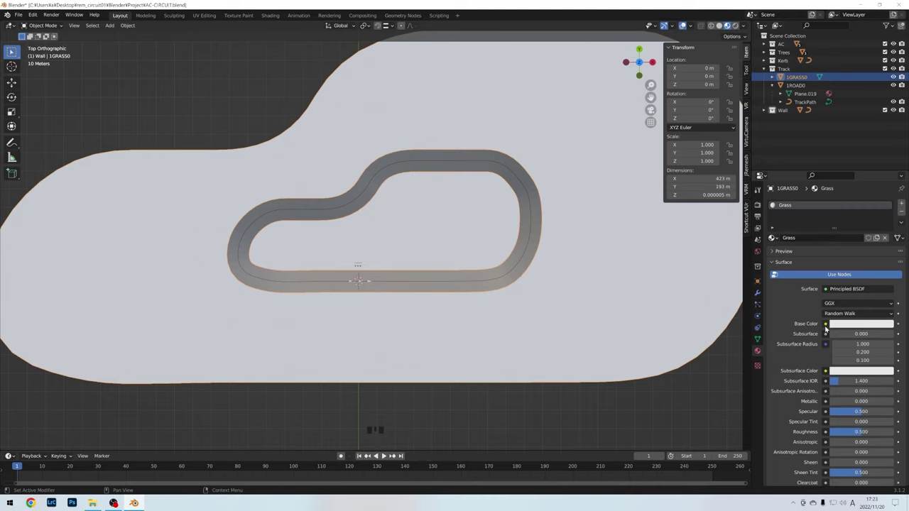
Link Grass.dds to 1GRASS0 and scale all its UVs by a factor of 5.
drag(828, 328, 376, 199)
key(Tab)
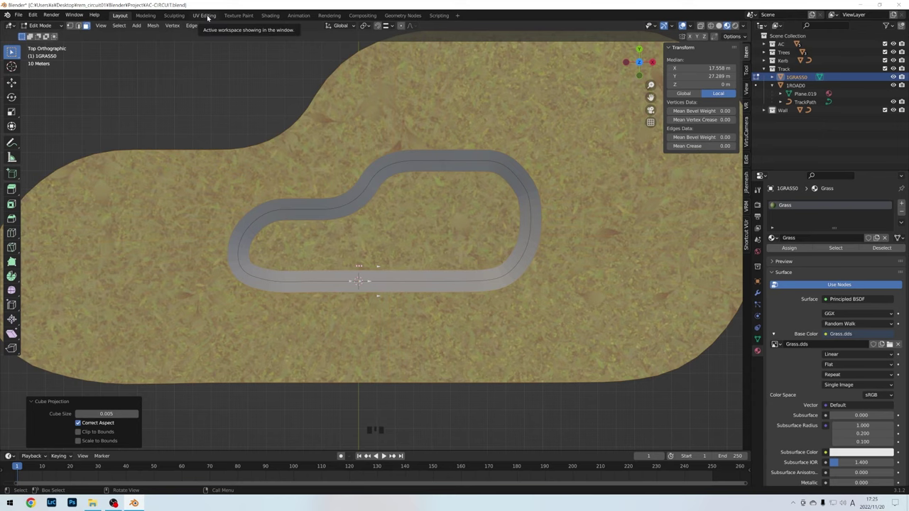
click(209, 16)
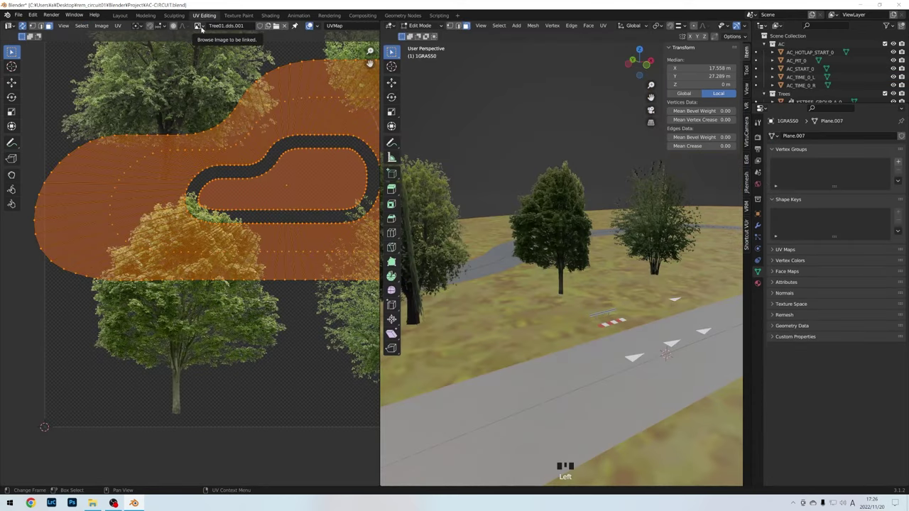
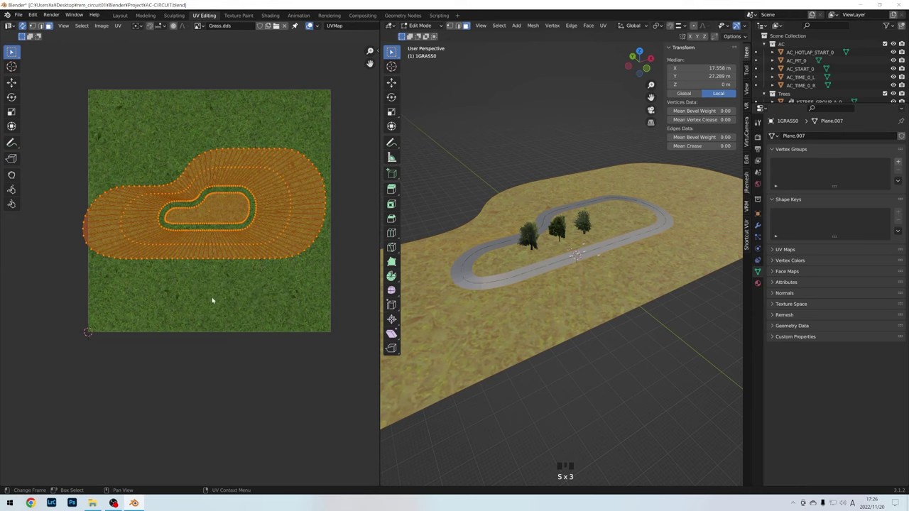
key(s)
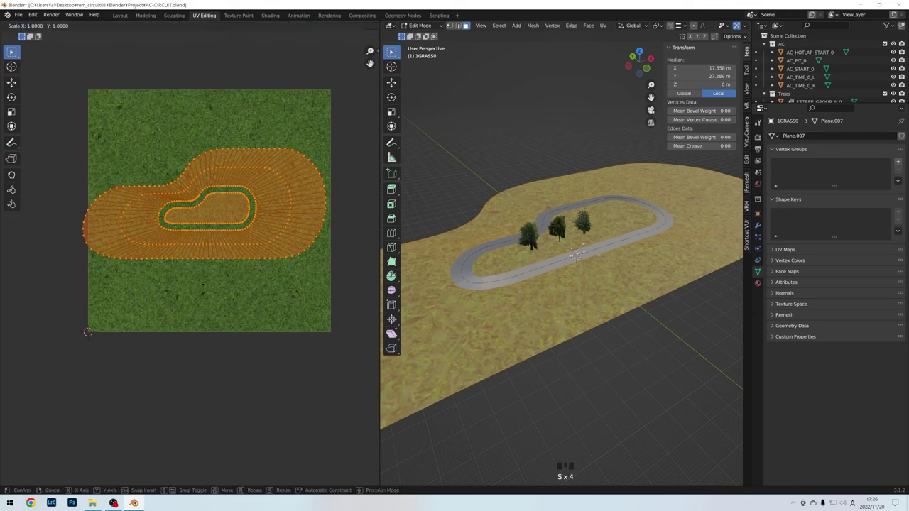
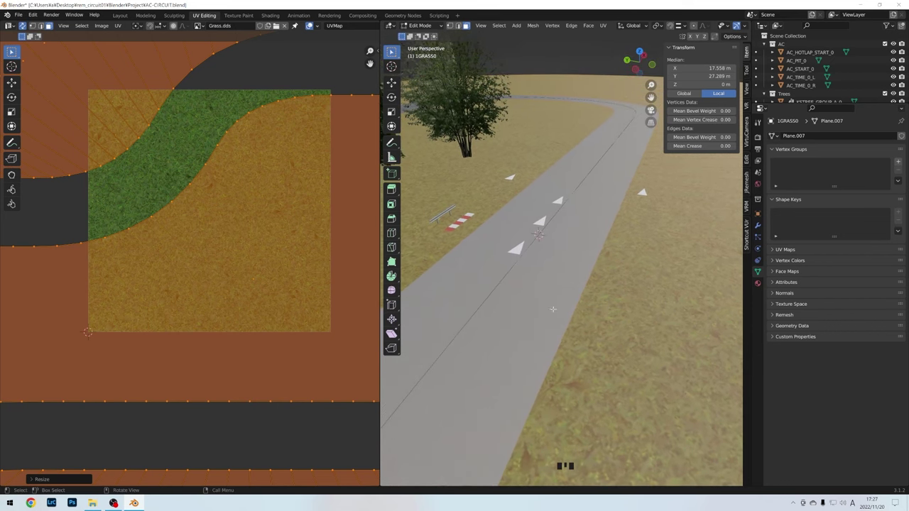
key(s)
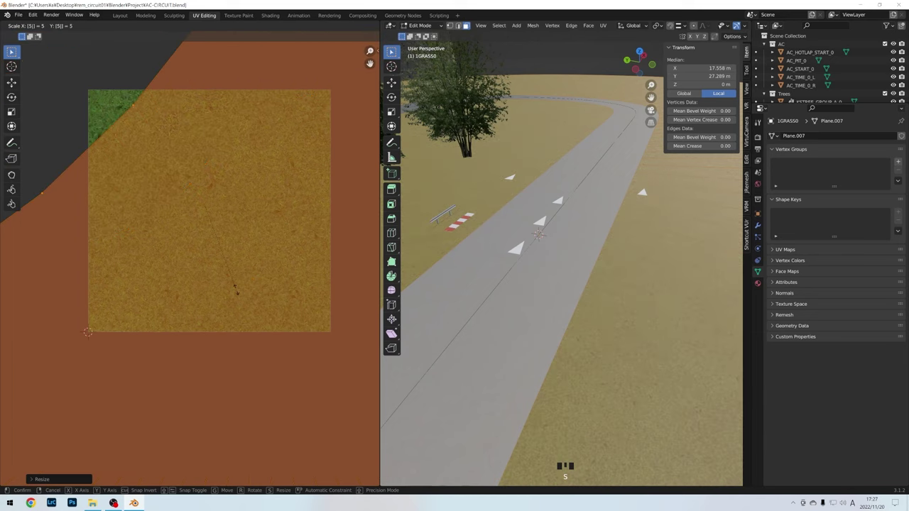
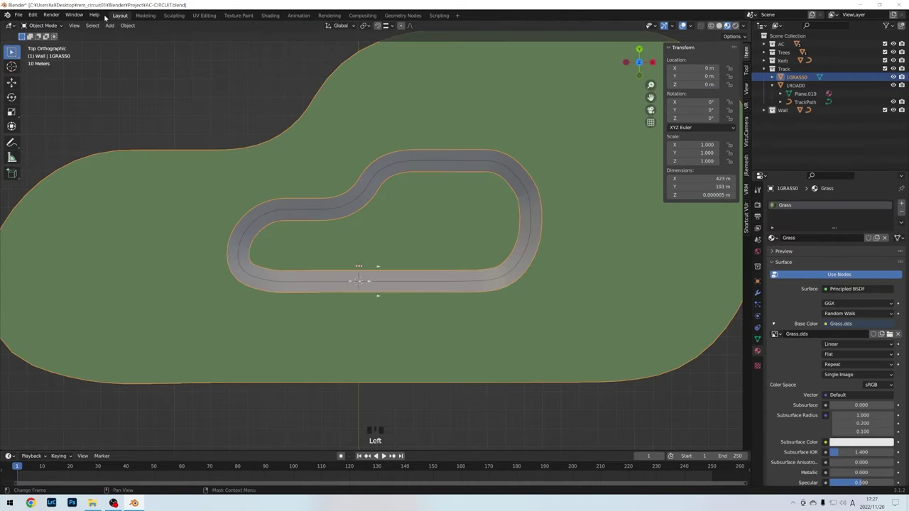
Zoom and orbit to the sample kerb and rail, then select the KerbPath curve under 1KERB0.
scroll(up, 3)
drag(307, 167, 427, 285)
scroll(up, 3)
middle_click(467, 280)
scroll(up, 3)
drag(372, 283, 812, 97)
click(812, 96)
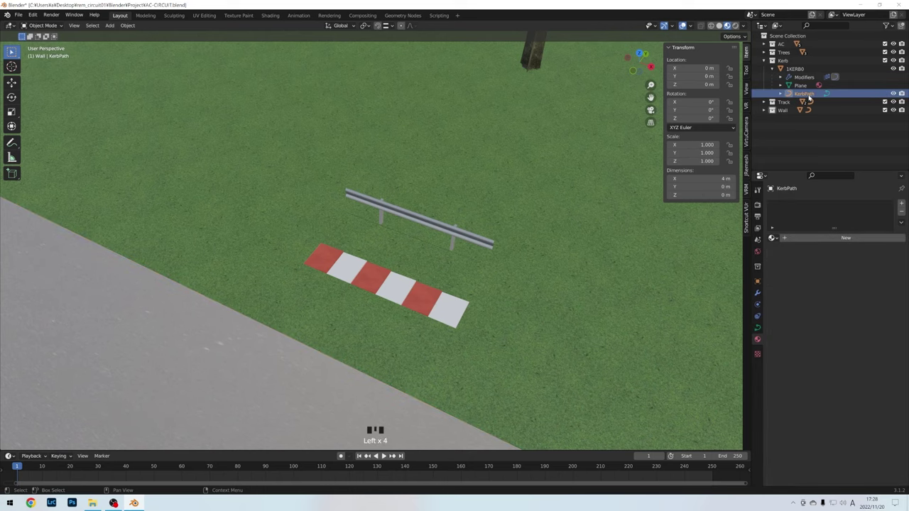
From top view, move KerbPath's points about 66 m along X onto the road's corner edge.
key(shift+z)
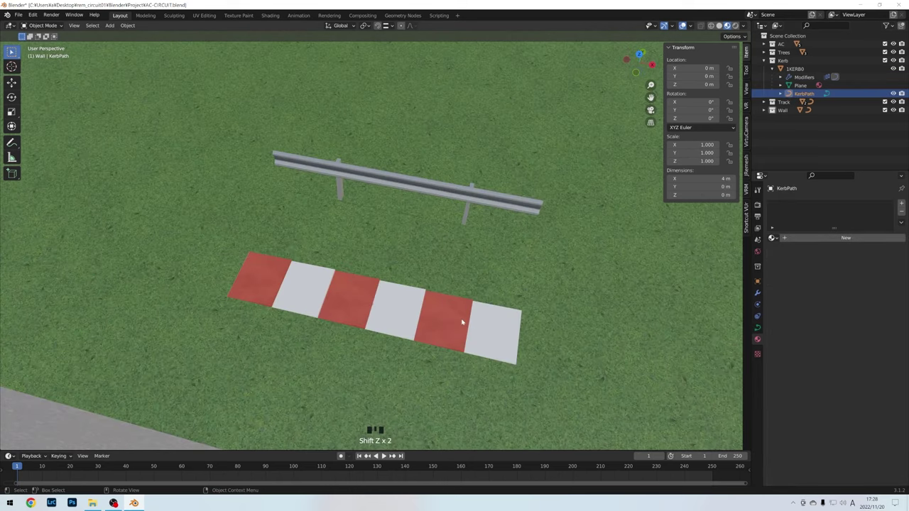
key(Tab)
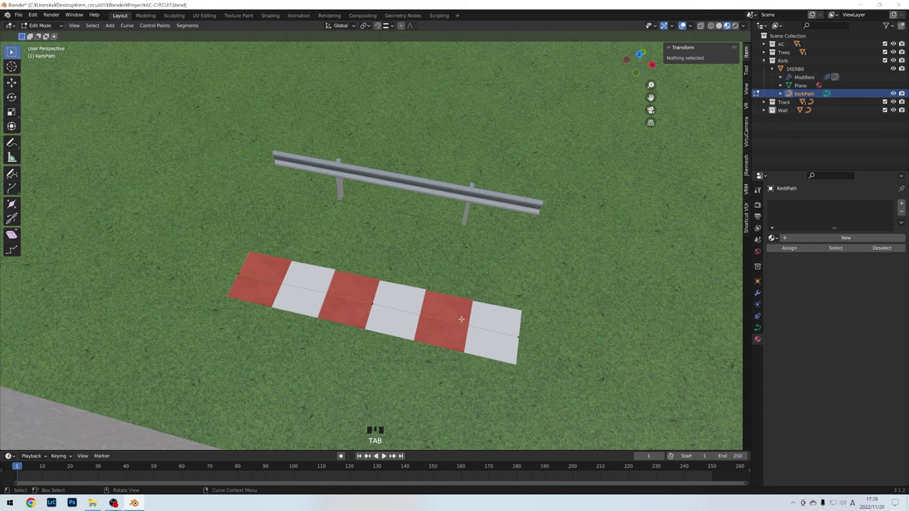
key(KP_7)
scroll(down, 3)
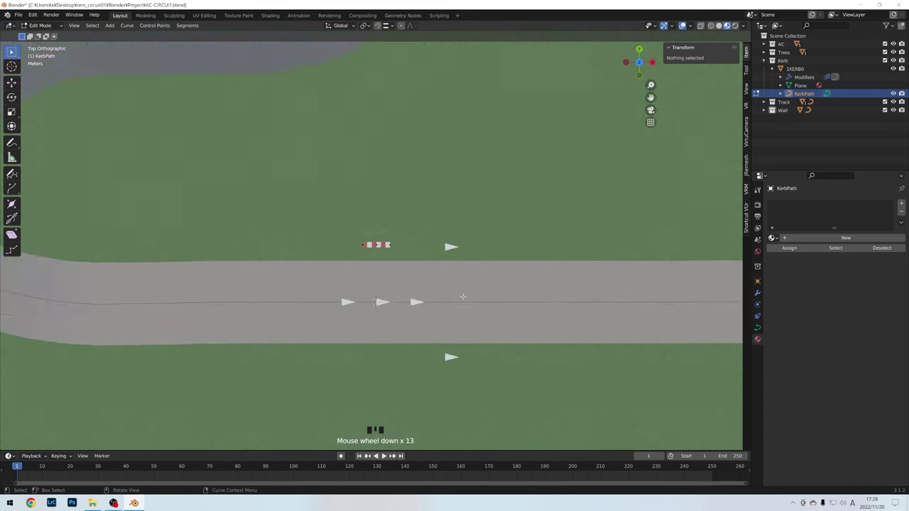
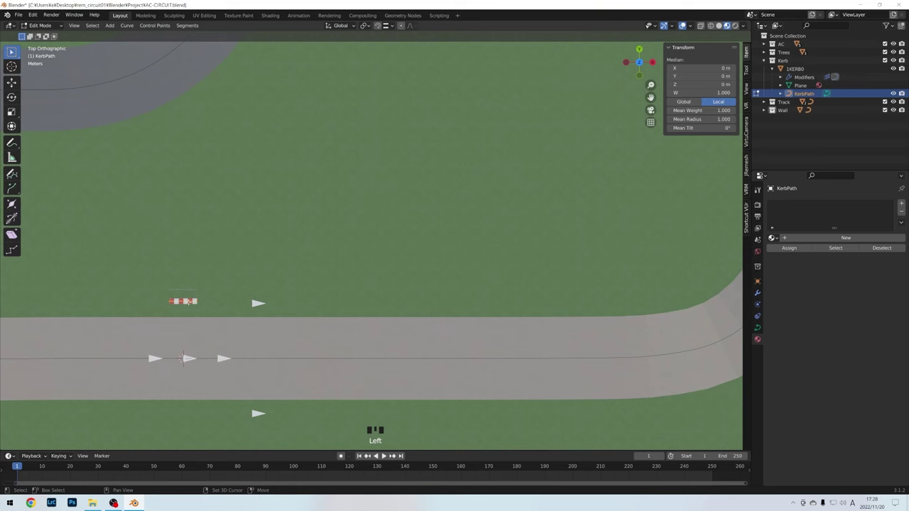
key(g)
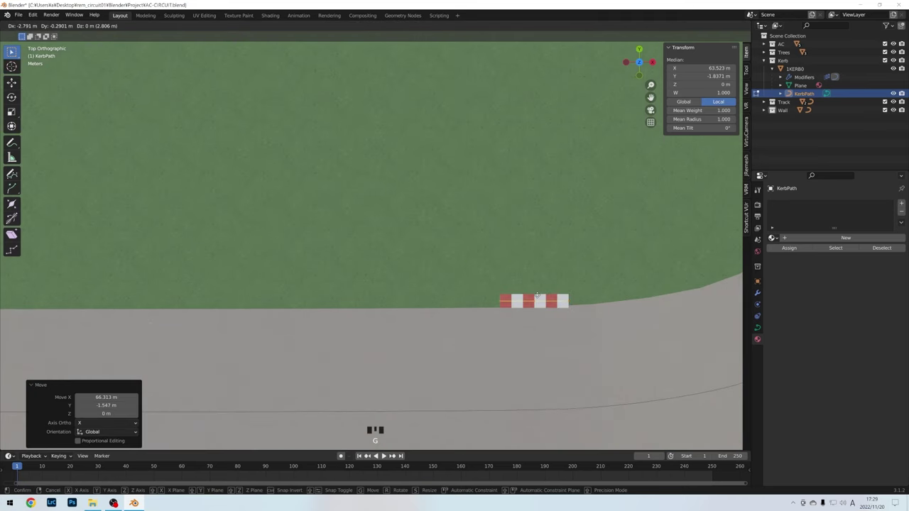
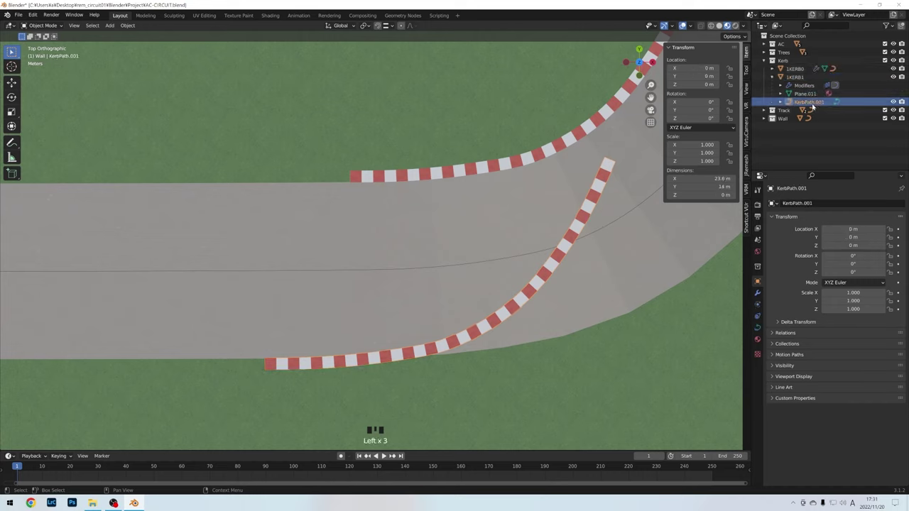
Edit KerbPath.001 of 1KERB1 and extrude its points along the road's lower edge.
key(Tab)
key(Tab)
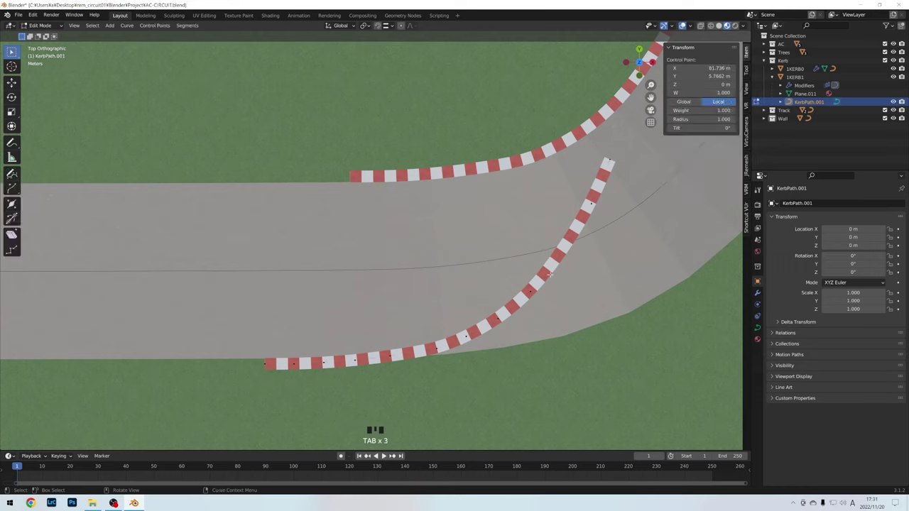
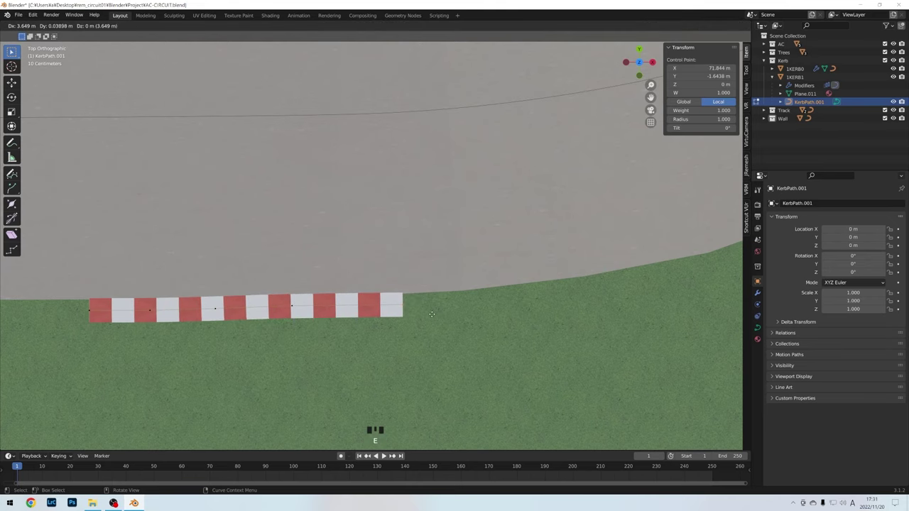
key(e)
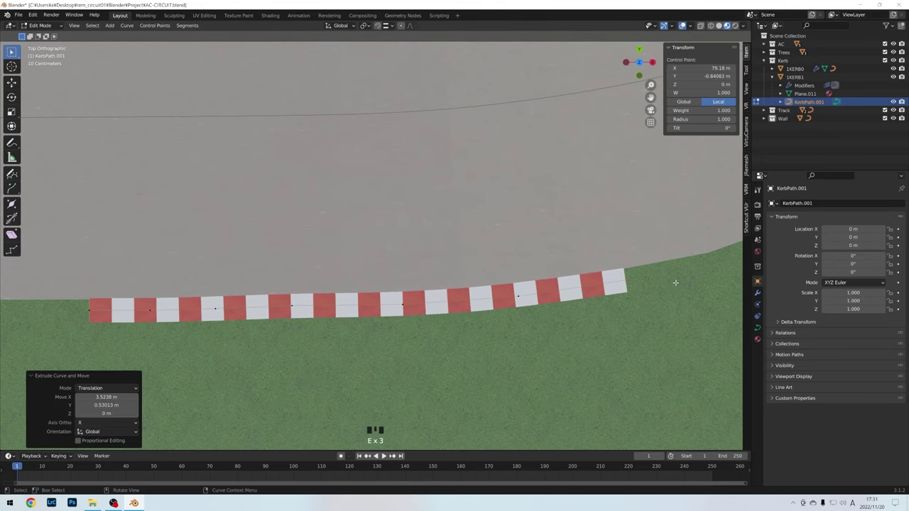
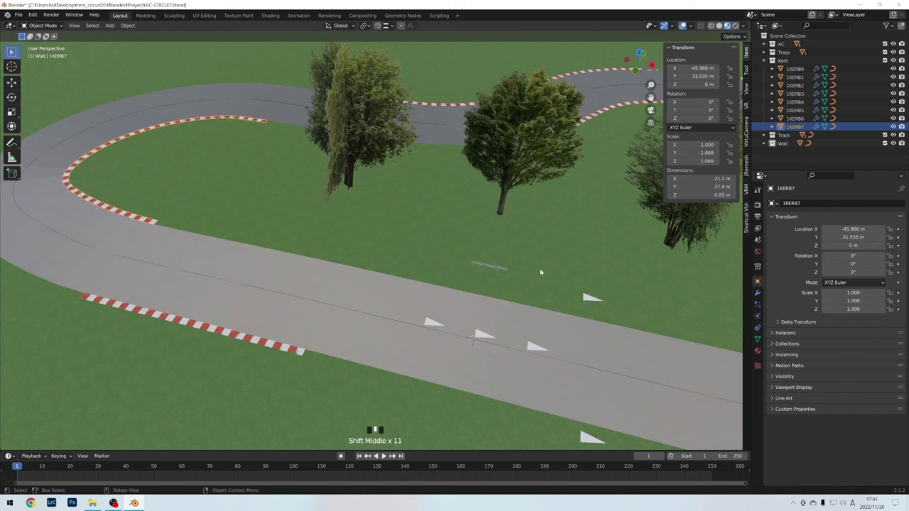
Select the Wall's NurbsPath and, from top view, move 1WALL0's rail points toward the road edge.
click(766, 79)
click(807, 86)
key(Tab)
key(KP_7)
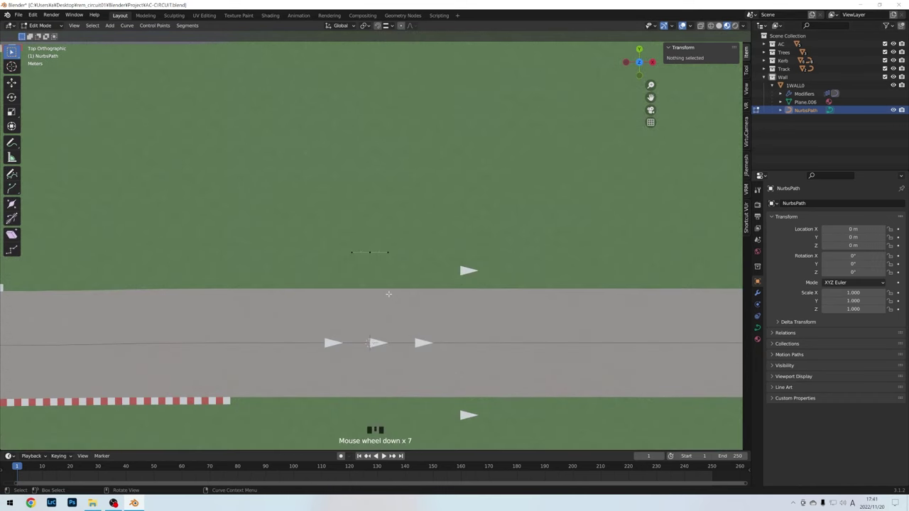
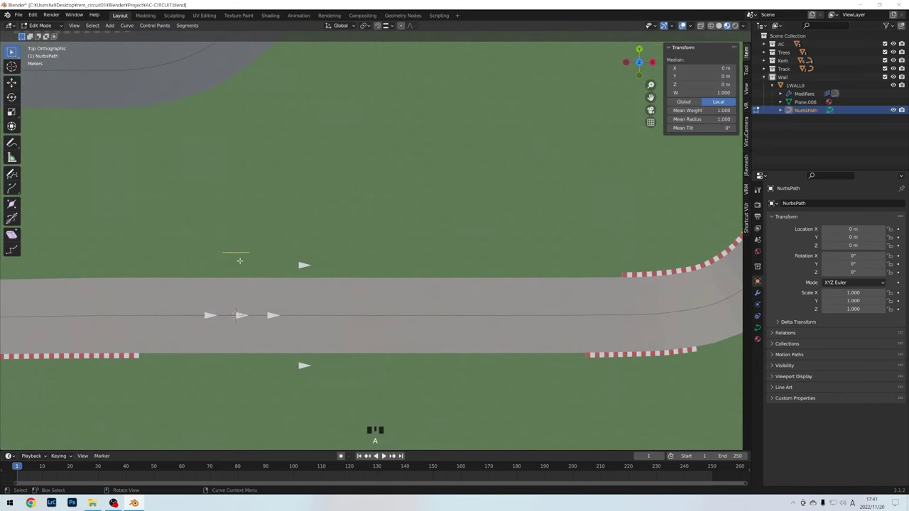
key(g)
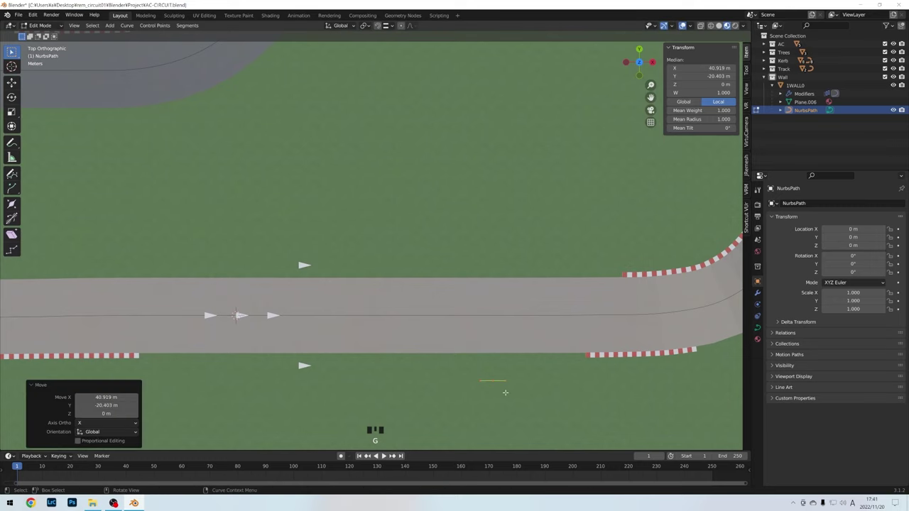
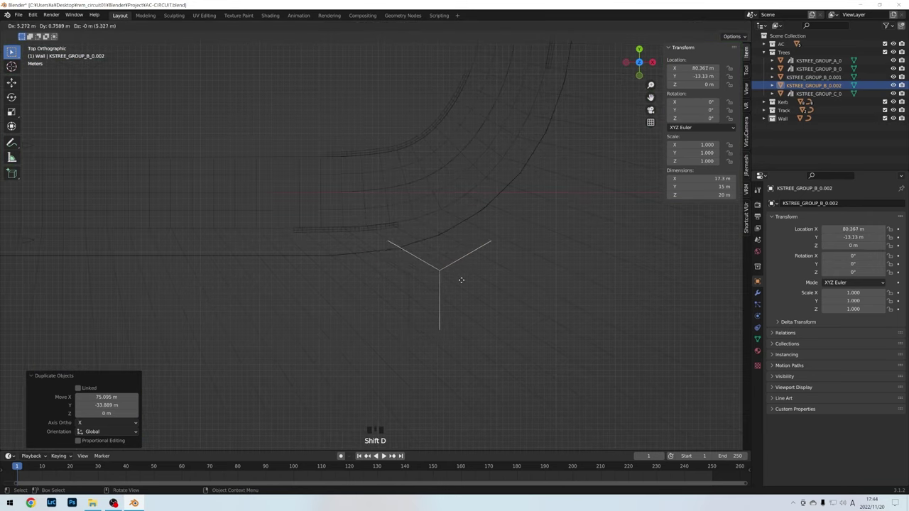
Duplicate the tree group a few more times along the outer edge and review the tree-lined circuit.
key(shift+d)
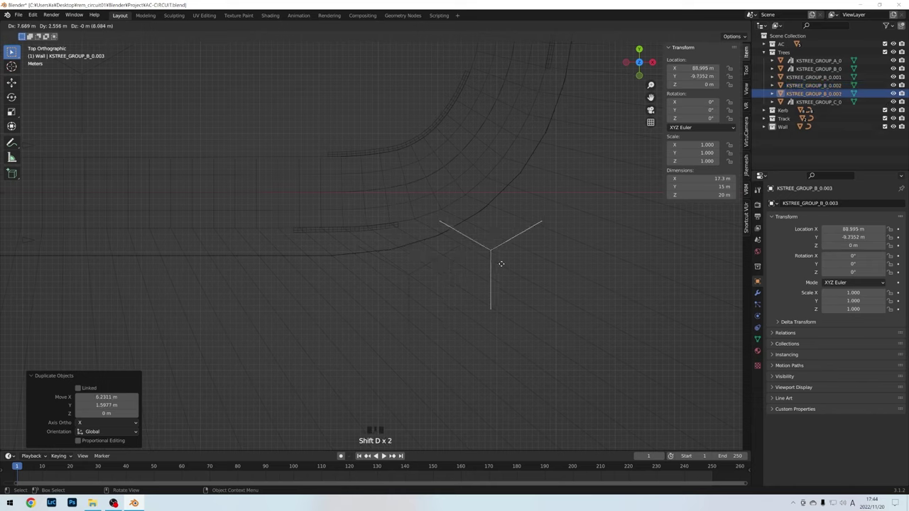
key(shift+d)
key(shift+z)
drag(499, 225, 458, 186)
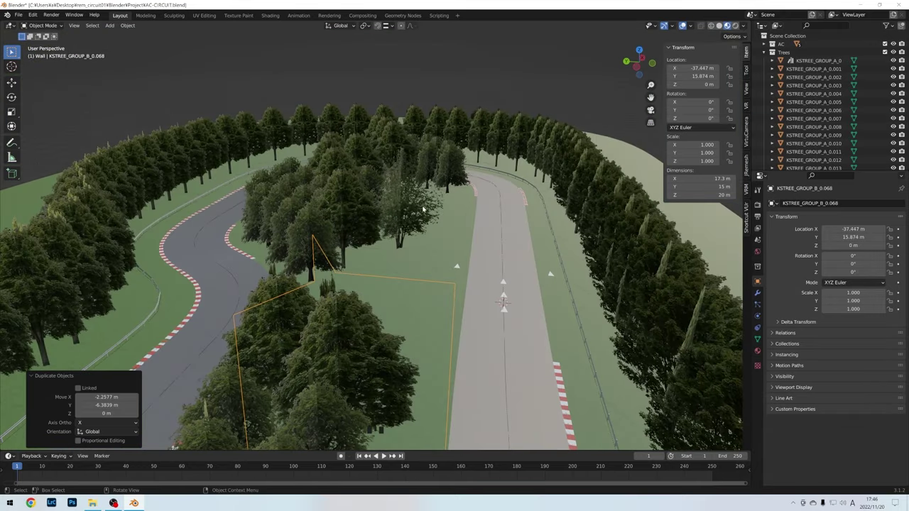
Take the smaller round tree group, scale it down and slide it sideways into the row.
click(425, 206)
drag(424, 206, 467, 229)
key(s)
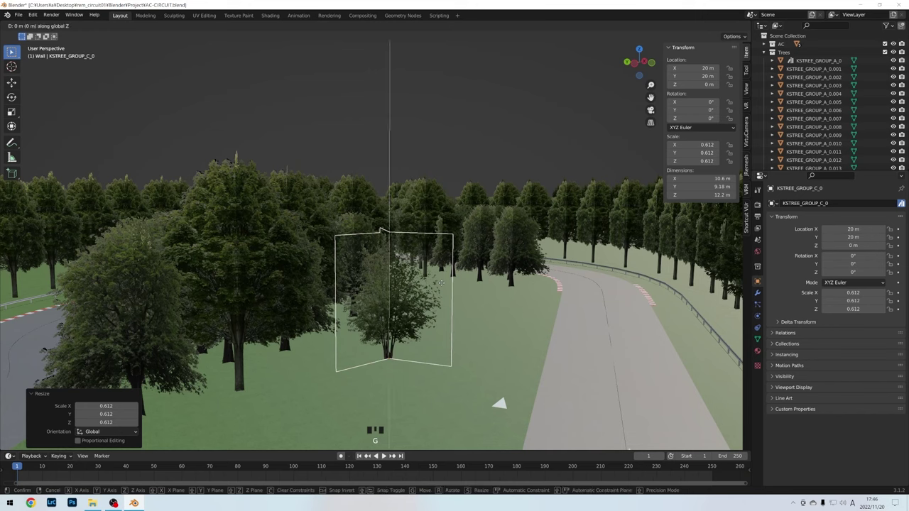
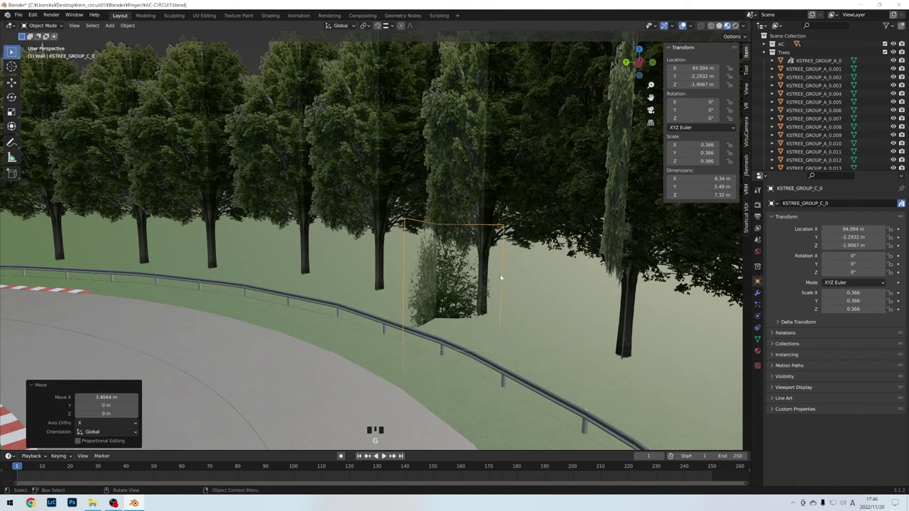
drag(500, 274, 502, 285)
In top view, duplicate the small tree repeatedly and place the copies further along the track edge and curve.
key(KP_7)
drag(406, 226, 395, 353)
key(shift+z)
key(shift+d)
key(shift+d)
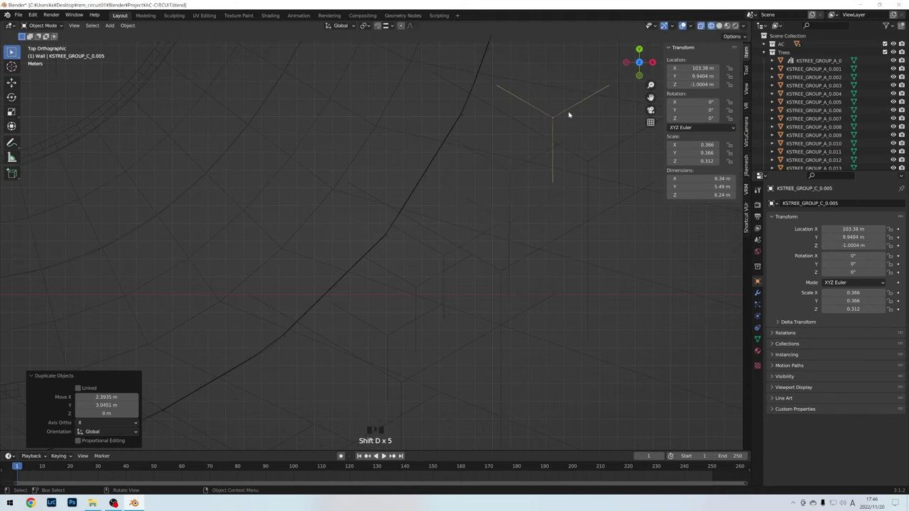
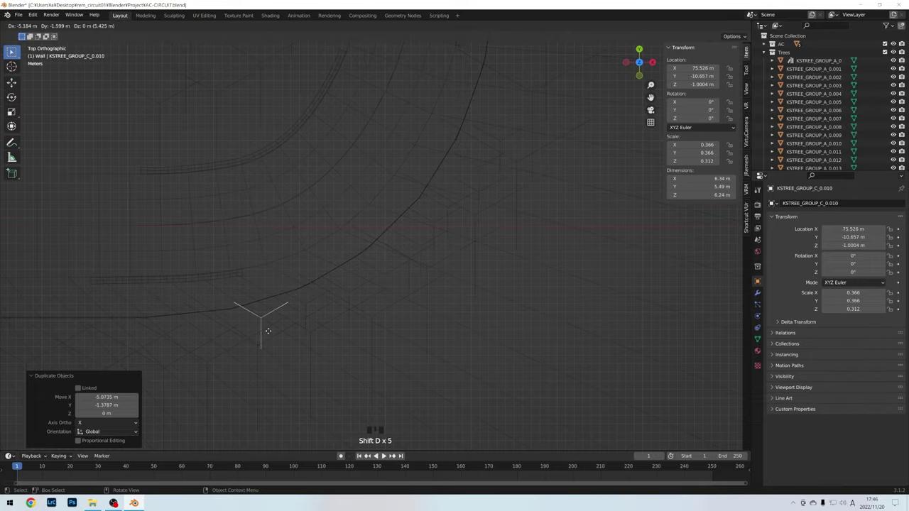
key(shift+z)
drag(323, 271, 467, 255)
scroll(up, 3)
Box-select the whole row of roadside KSTREE trees ready for randomizing.
drag(794, 54, 280, 135)
Apply Randomize Transform to the selected trees and orbit over the circuit to inspect the varied stands.
click(280, 135)
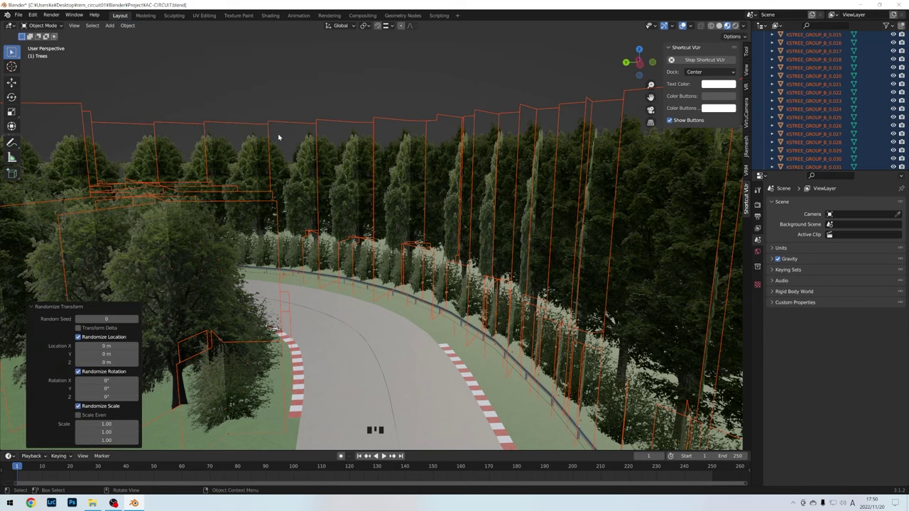
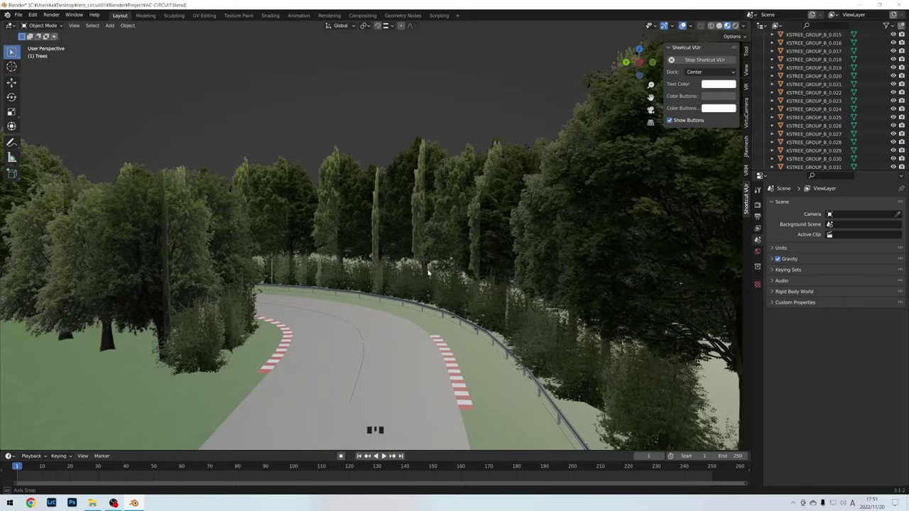
drag(428, 280, 484, 311)
scroll(up, 3)
drag(472, 315, 520, 206)
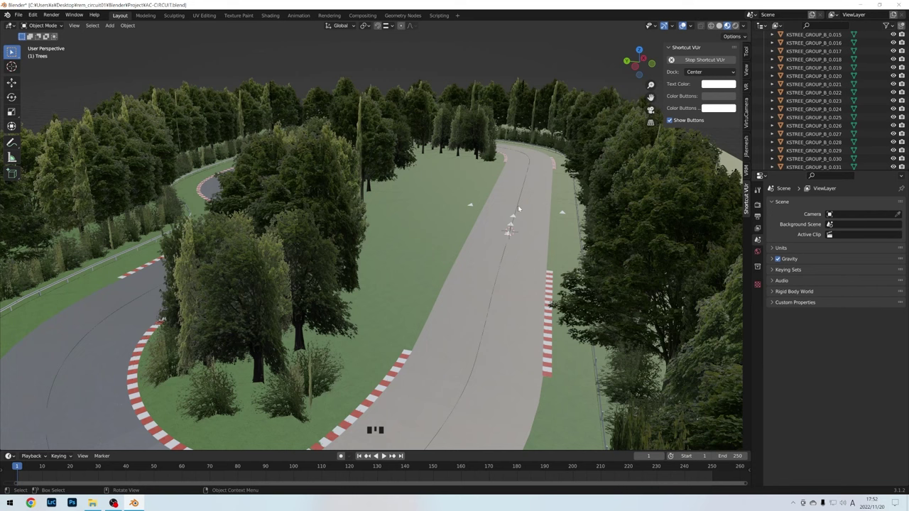
Expand the AC collection and move AC_HOTLAP_START_0 and AC_PIT_0 onto the main straight.
click(616, 183)
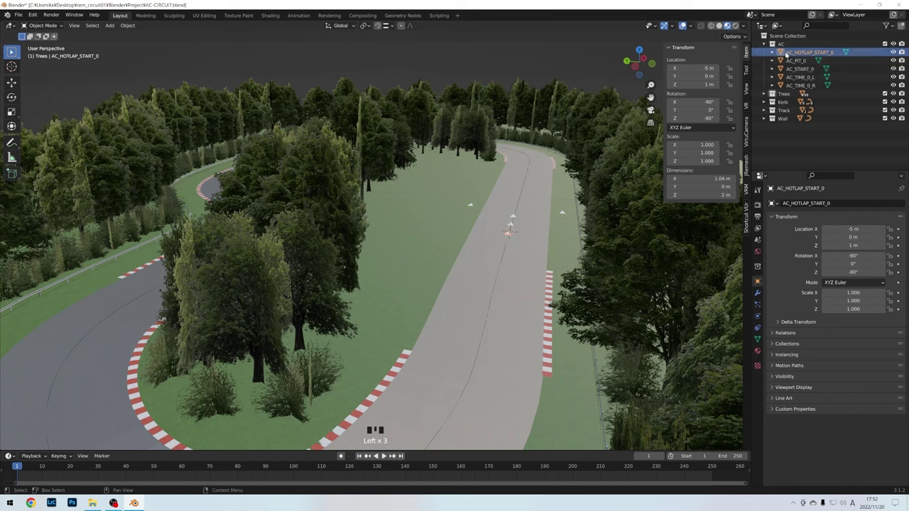
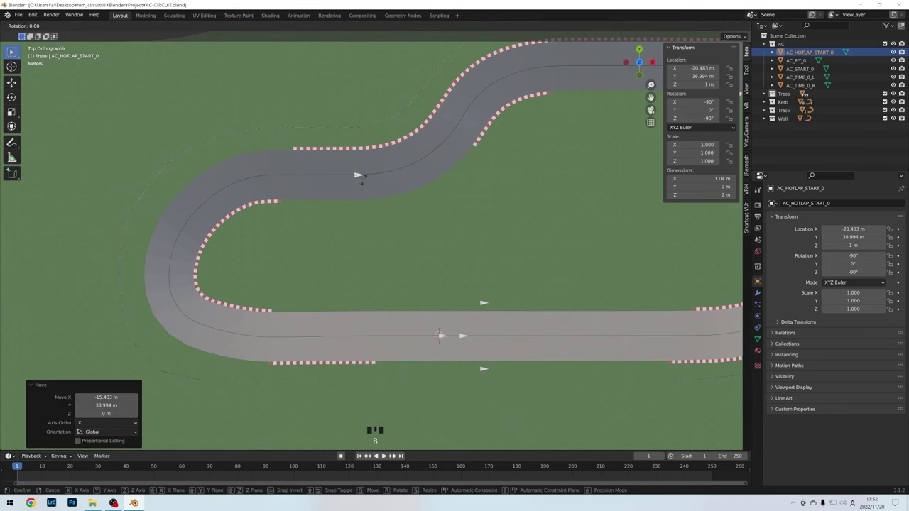
drag(319, 342, 319, 341)
click(319, 341)
key(g)
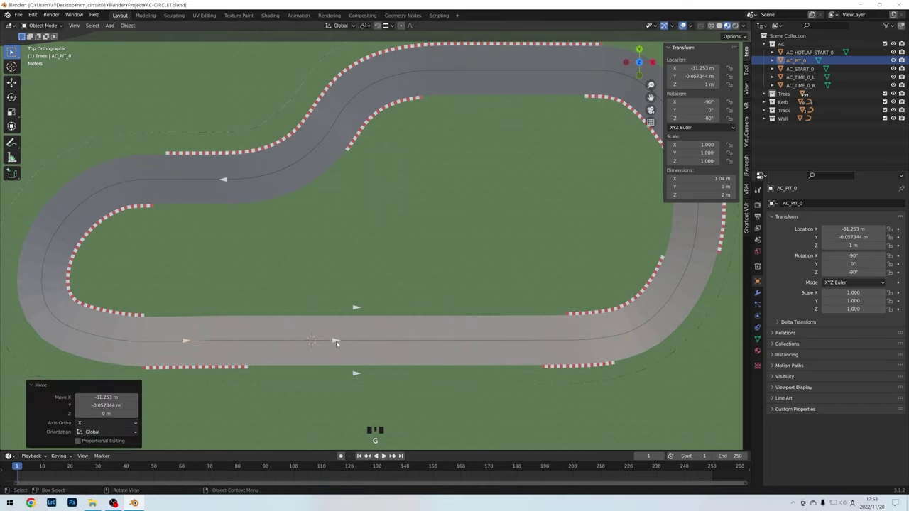
Check AC_START_0 and the AC_TIME_0_L/R empties flanking the road.
click(340, 342)
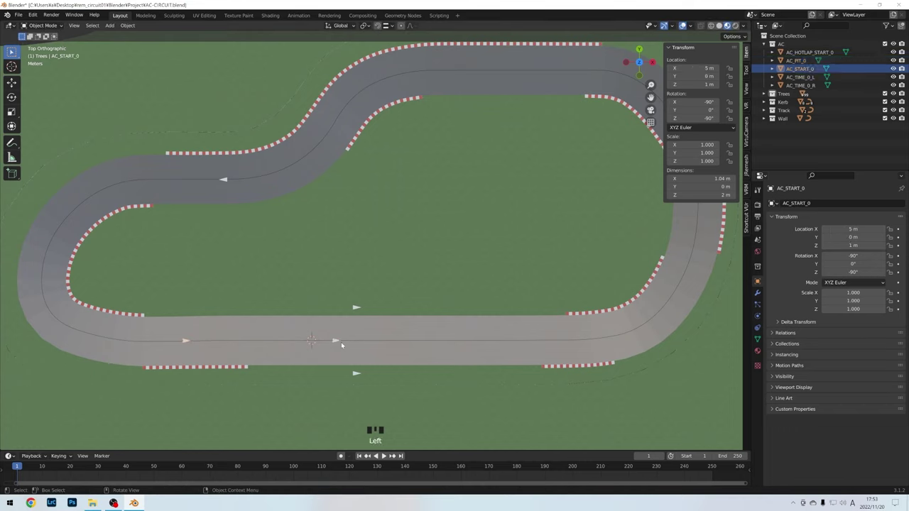
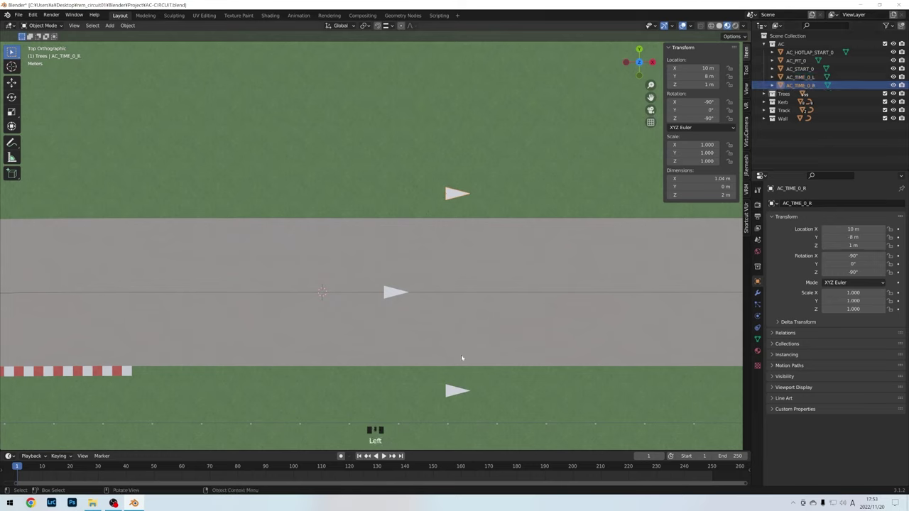
scroll(down, 3)
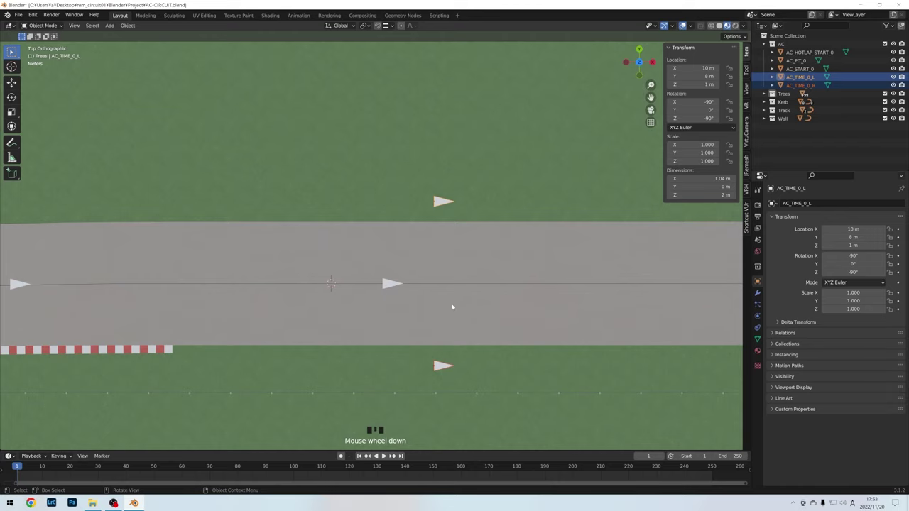
scroll(down, 3)
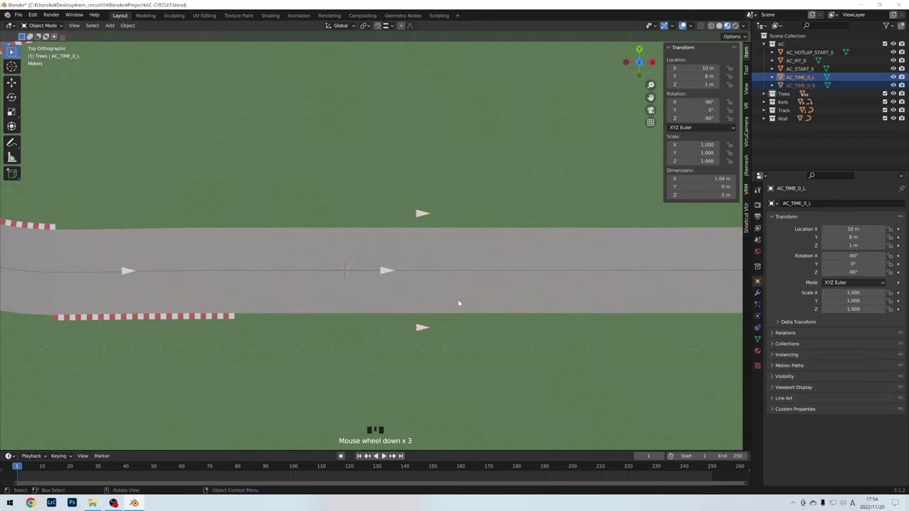
Duplicate the AC_TIME_0_L/R pair, move and rotate the copies to sit across the S-bend.
key(shift+d)
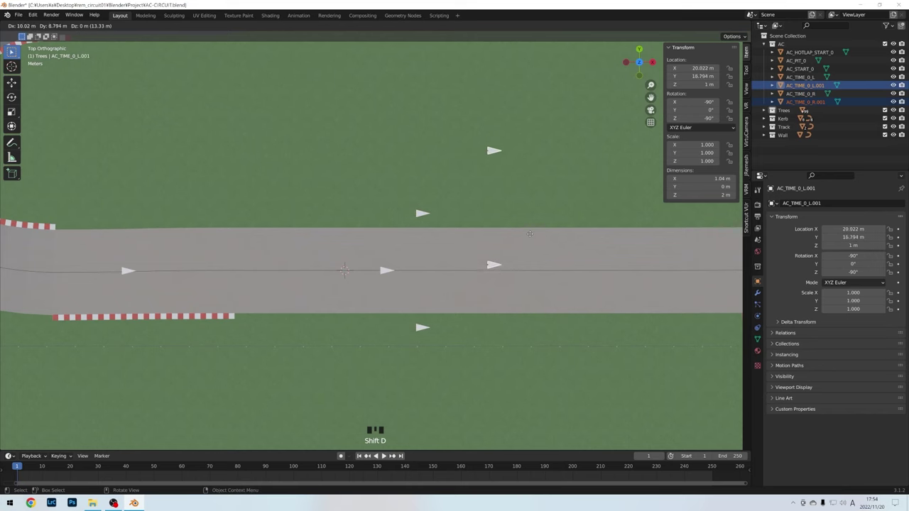
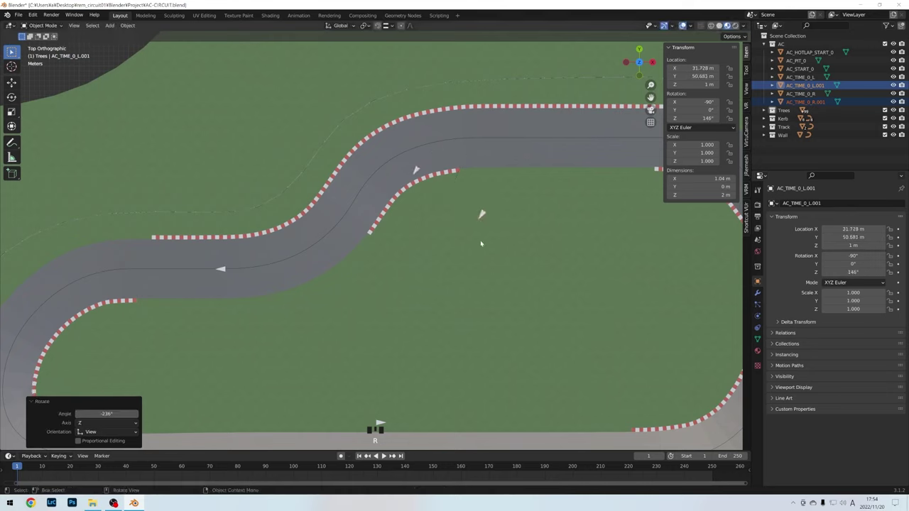
key(g)
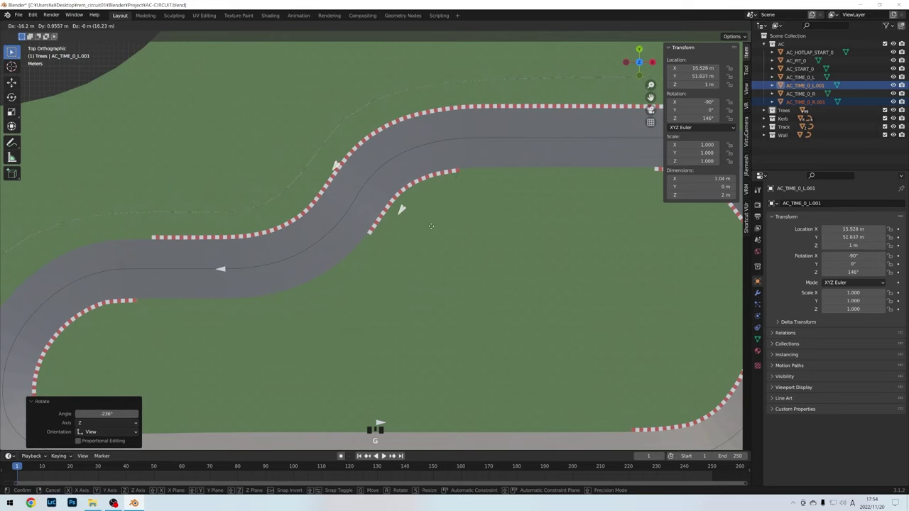
key(g)
key(r)
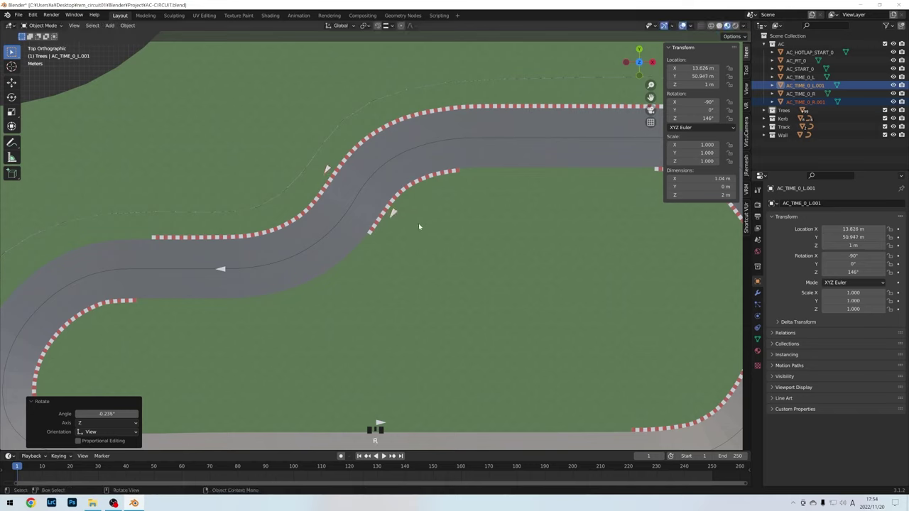
Rename the copied markers AC_TIME_1_L and AC_TIME_1_R in the Outliner.
click(802, 95)
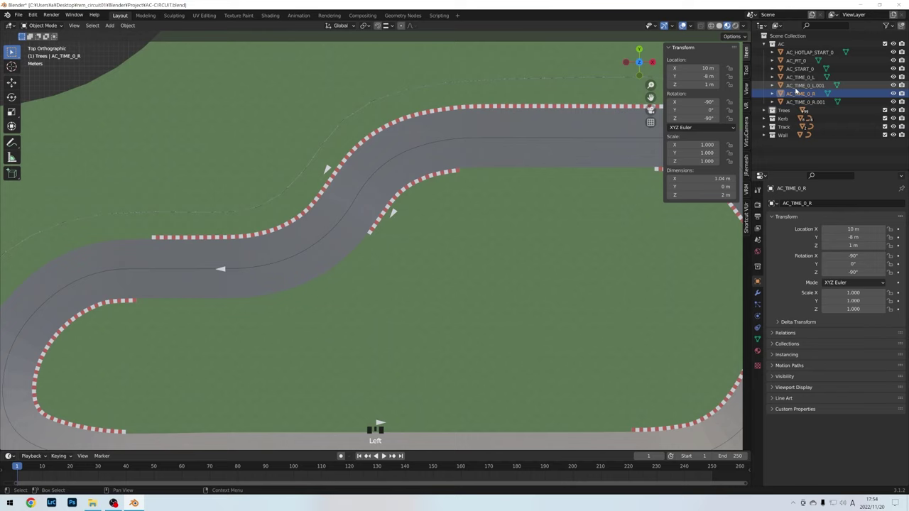
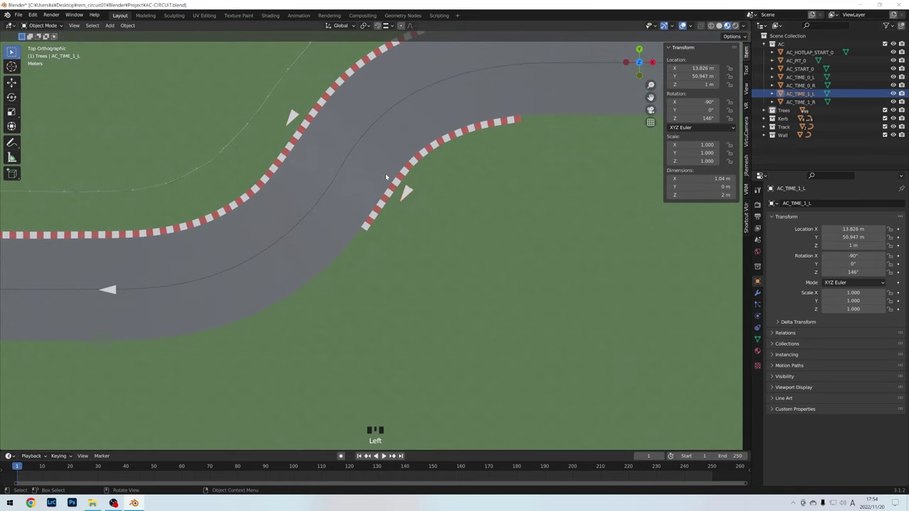
click(298, 115)
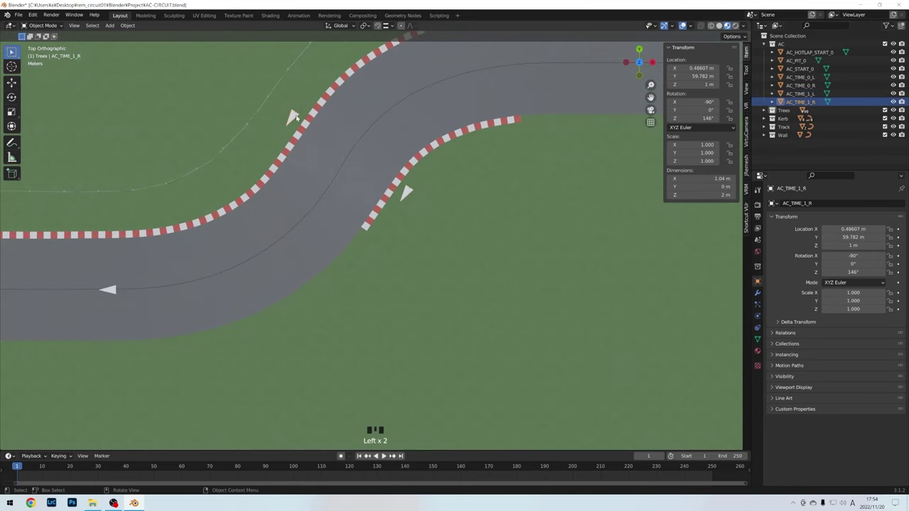
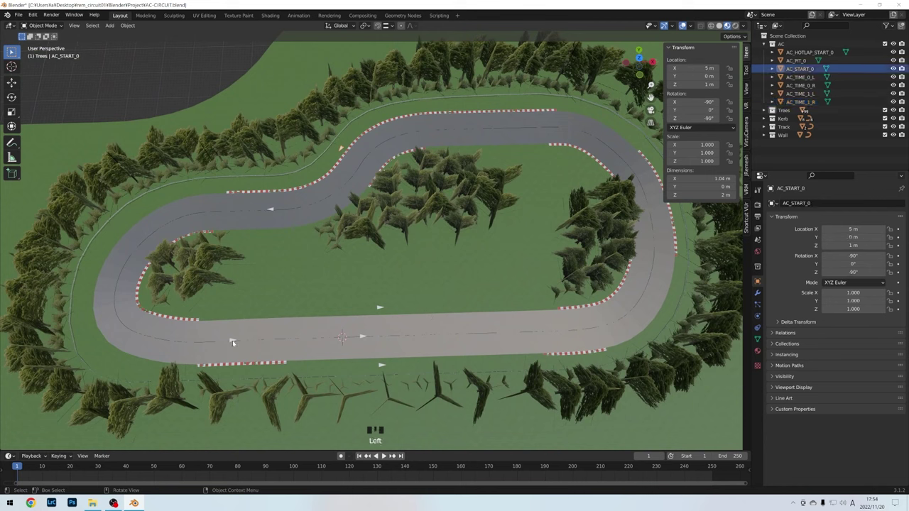
Rotate AC_HOTLAP_START_0 about Z by roughly 180° to face the other way along the track.
click(235, 342)
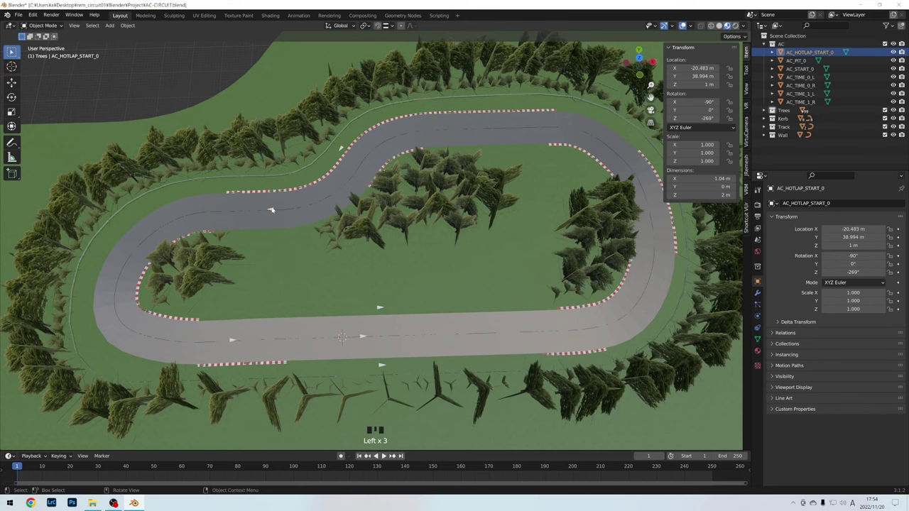
drag(357, 202, 441, 224)
scroll(up, 3)
Check AC_TIME_1_R and orbit out to review the whole finished circuit.
click(486, 188)
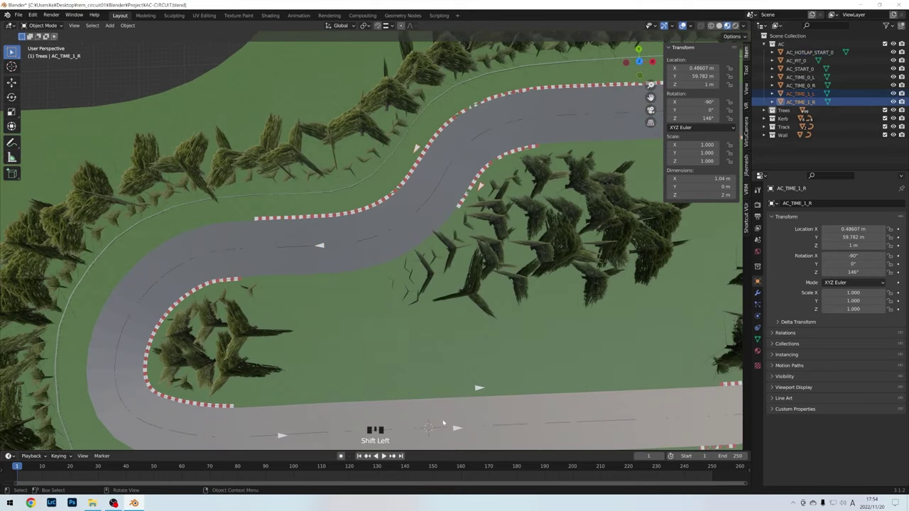
drag(397, 378, 384, 369)
scroll(down, 3)
Start an FBX (.fbx) export via File > Export, pointed at the project folder.
drag(418, 328, 172, 210)
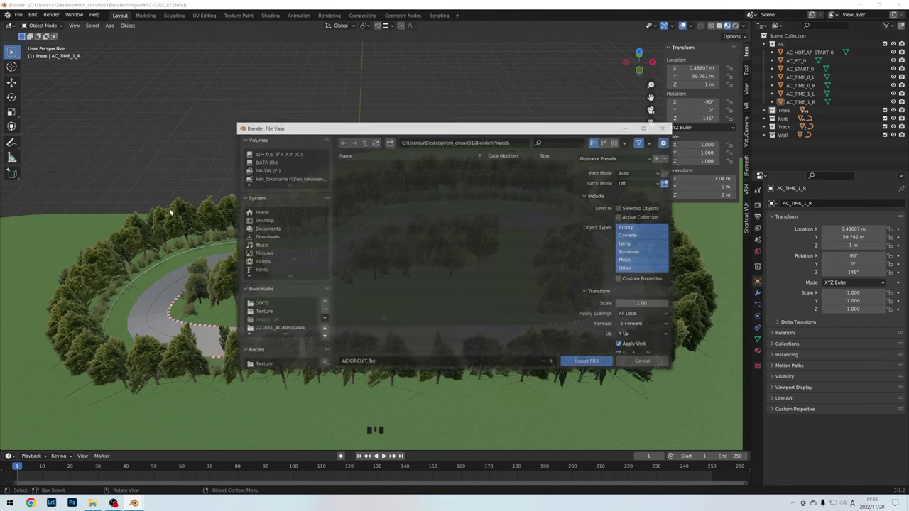